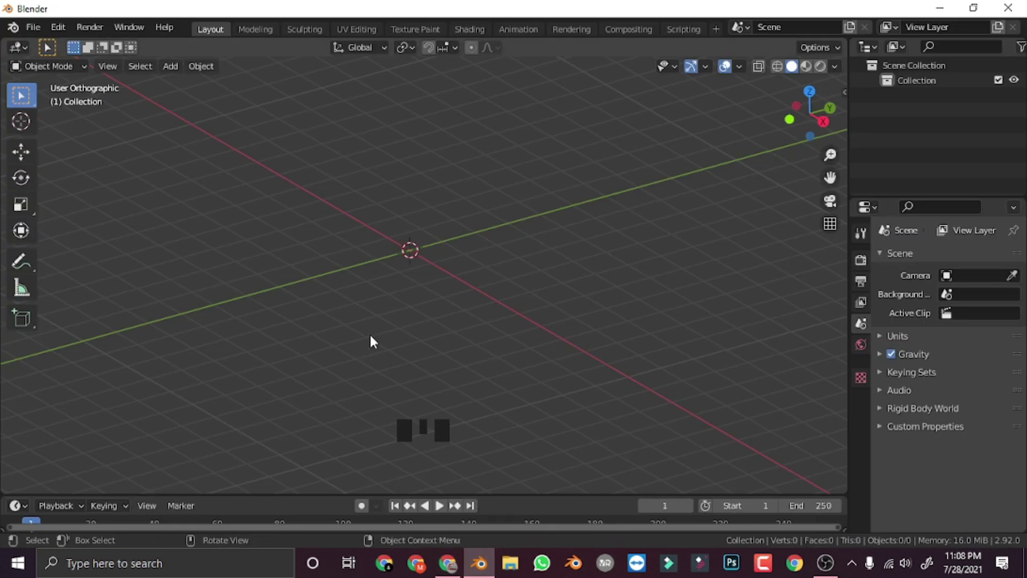
Step: Add a Cylinder mesh at the scene origin from the Add > Mesh menu
{"action": "key", "text": "shift+a"}
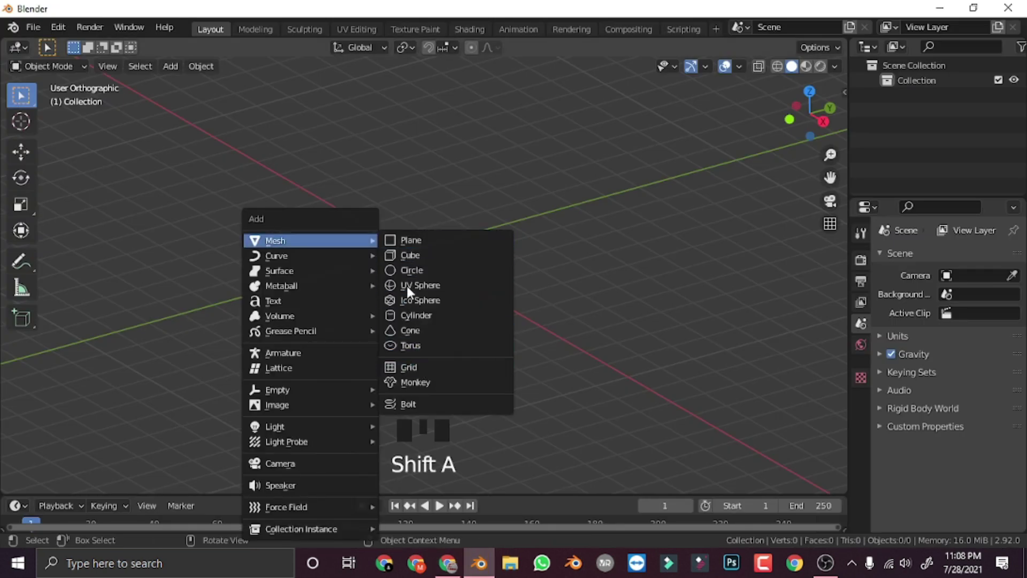
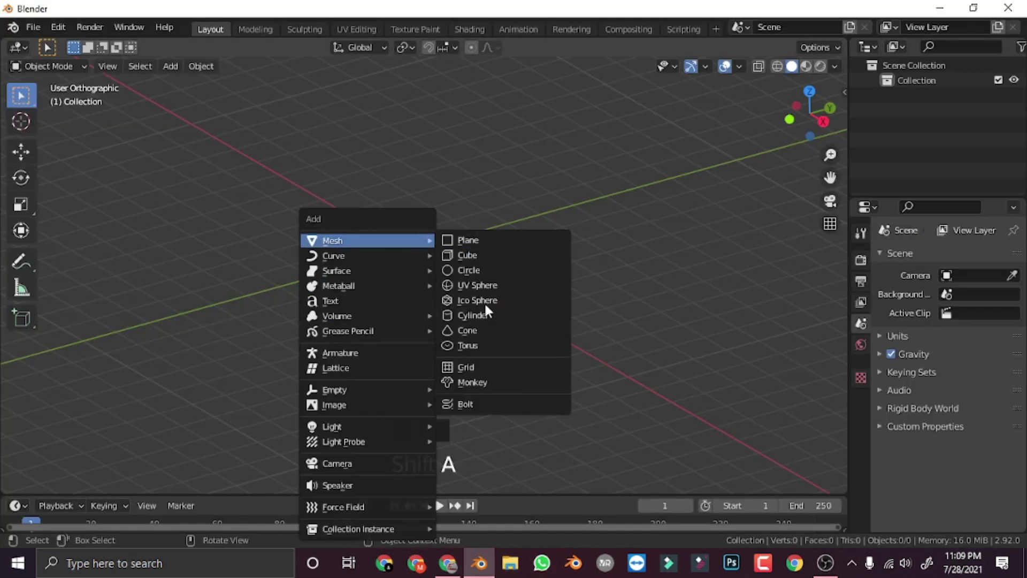
{"action": "scroll", "scroll_direction": "up", "scroll_amount": 3}
{"action": "left_click_drag", "start_coordinate": [420, 356], "coordinate": [412, 336]}
{"action": "scroll", "scroll_direction": "up", "scroll_amount": 3}
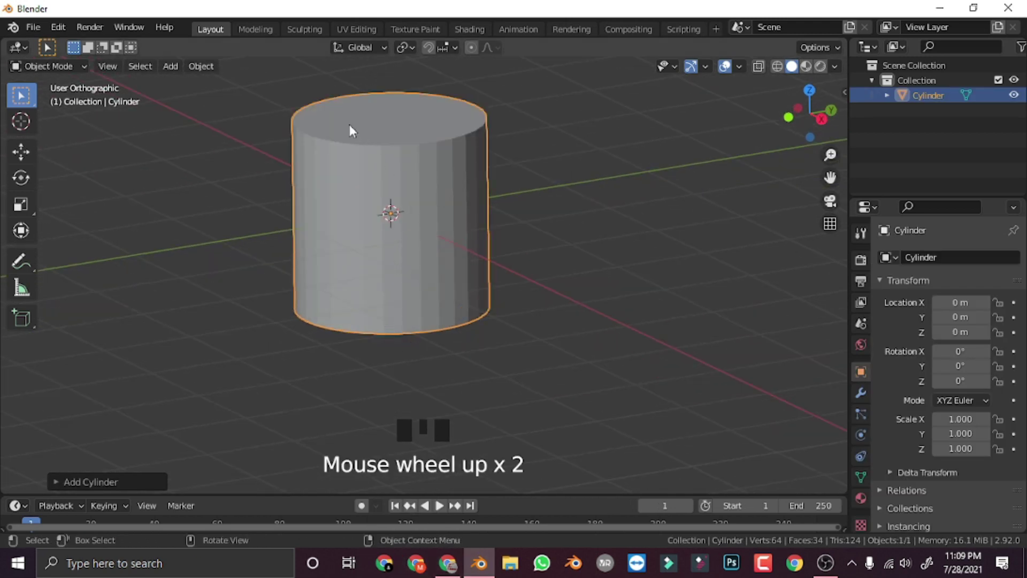
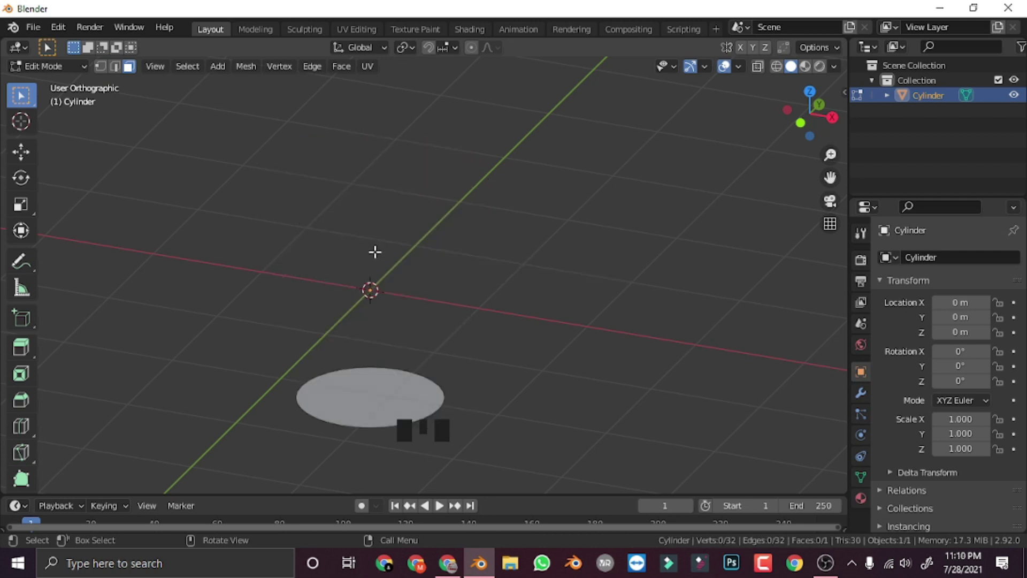
Step: Undo the vertex deletion and restore the intact tapered cylinder in solid view
{"action": "key", "text": "shift+z"}
{"action": "key", "text": "ctrl+z"}
{"action": "key", "text": "ctrl+z"}
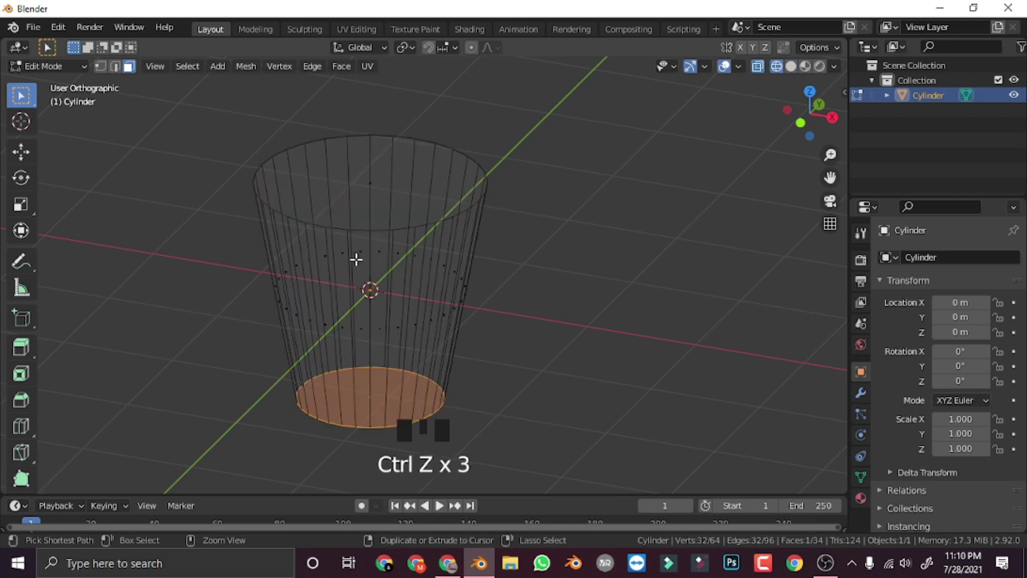
{"action": "key", "text": "shift+z"}
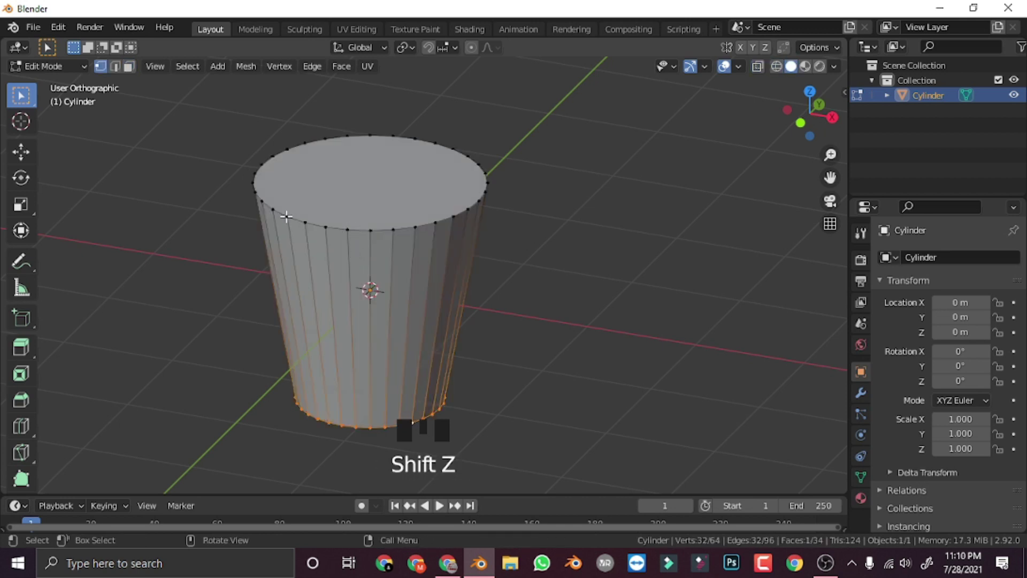
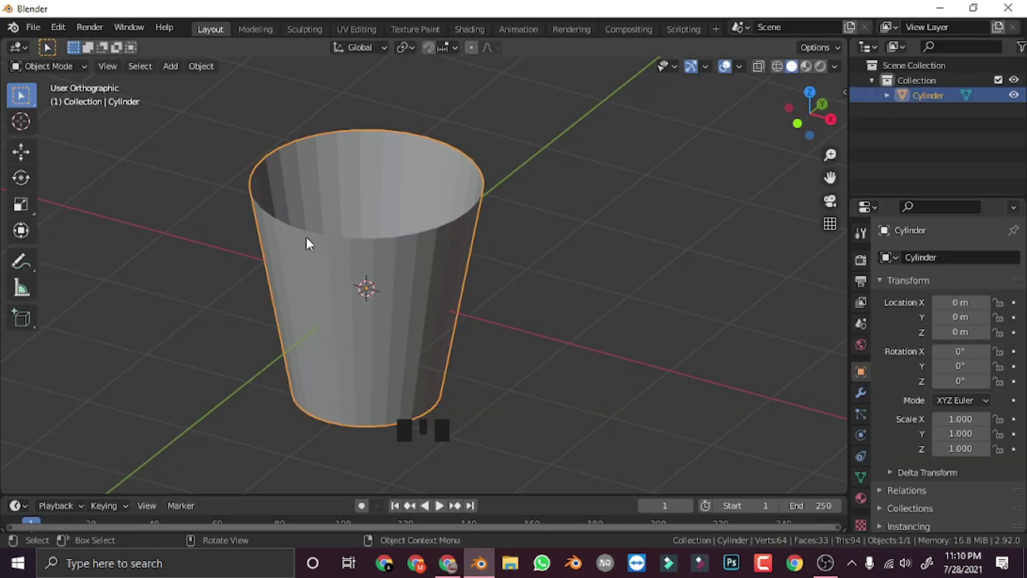
Step: Look down into the open cup and enter Edit Mode on its mesh
{"action": "left_click_drag", "start_coordinate": [394, 235], "coordinate": [408, 361]}
{"action": "scroll", "scroll_direction": "up", "scroll_amount": 3}
{"action": "middle_click", "coordinate": [405, 337]}
{"action": "scroll", "scroll_direction": "up", "scroll_amount": 3}
{"action": "key", "text": "Tab"}
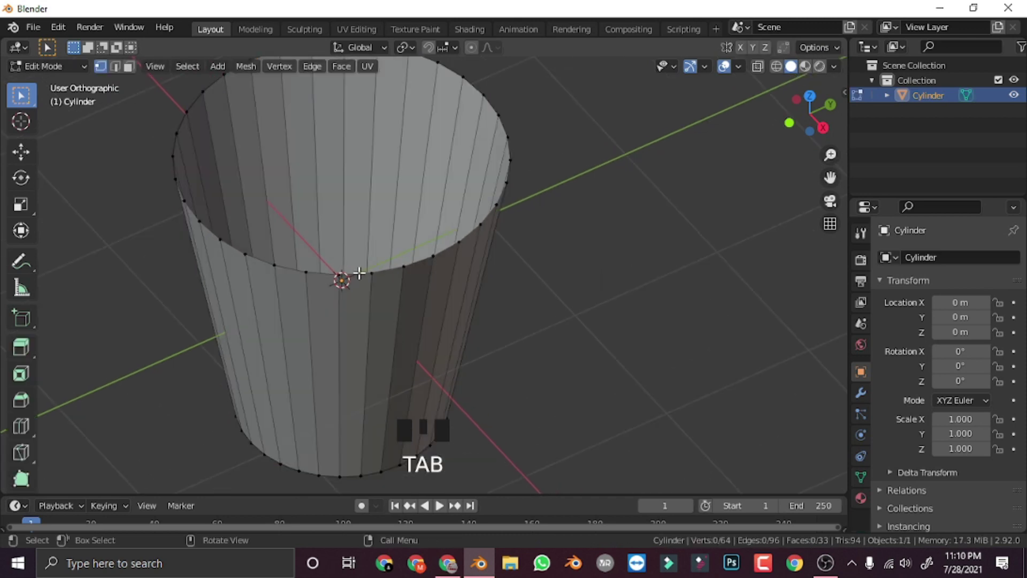
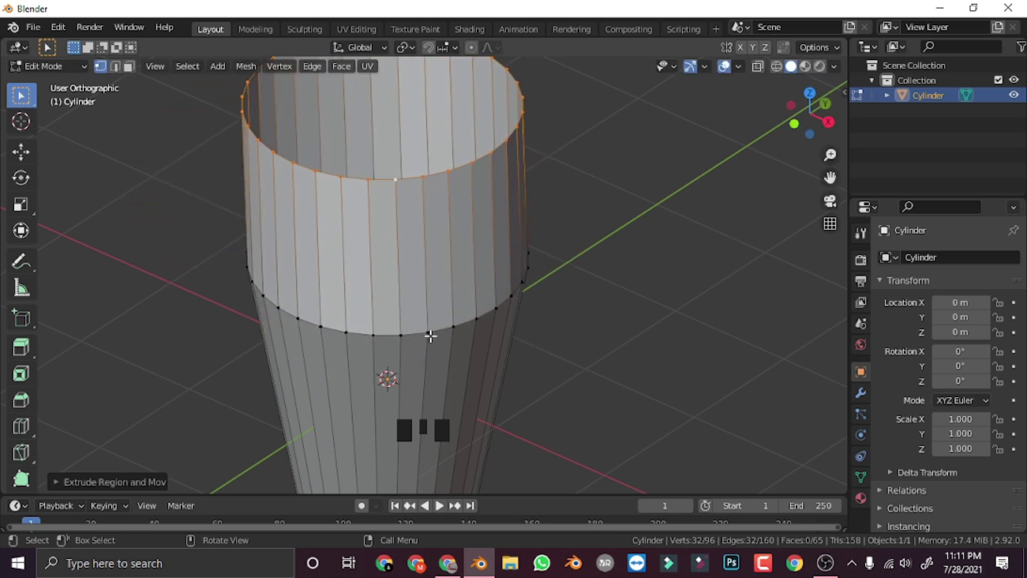
Step: Undo the stray extrusion, reselect the top rim loop and try extruding it upward
{"action": "key", "text": "ctrl+z"}
{"action": "key", "text": "shift+d"}
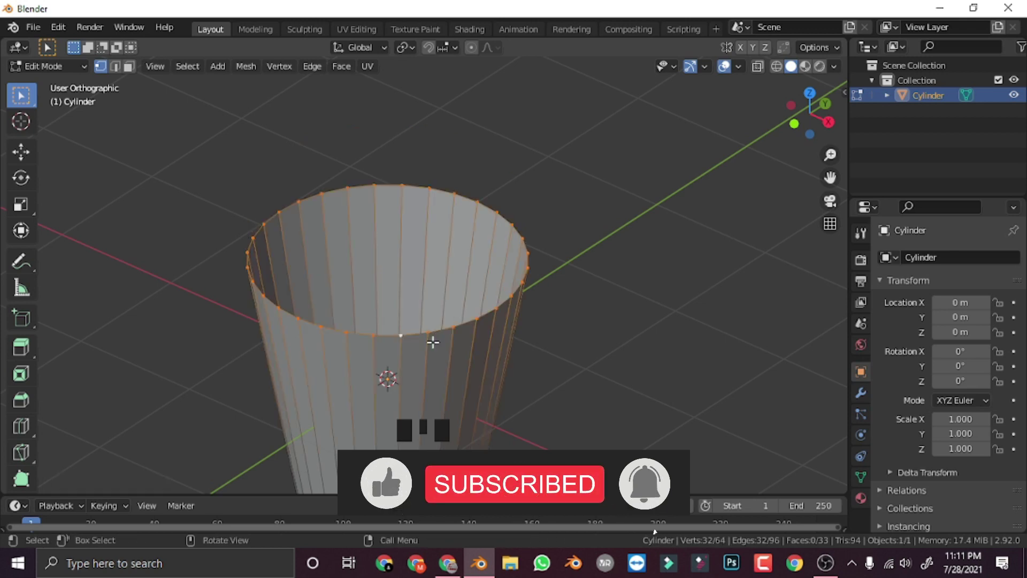
{"action": "key", "text": "e"}
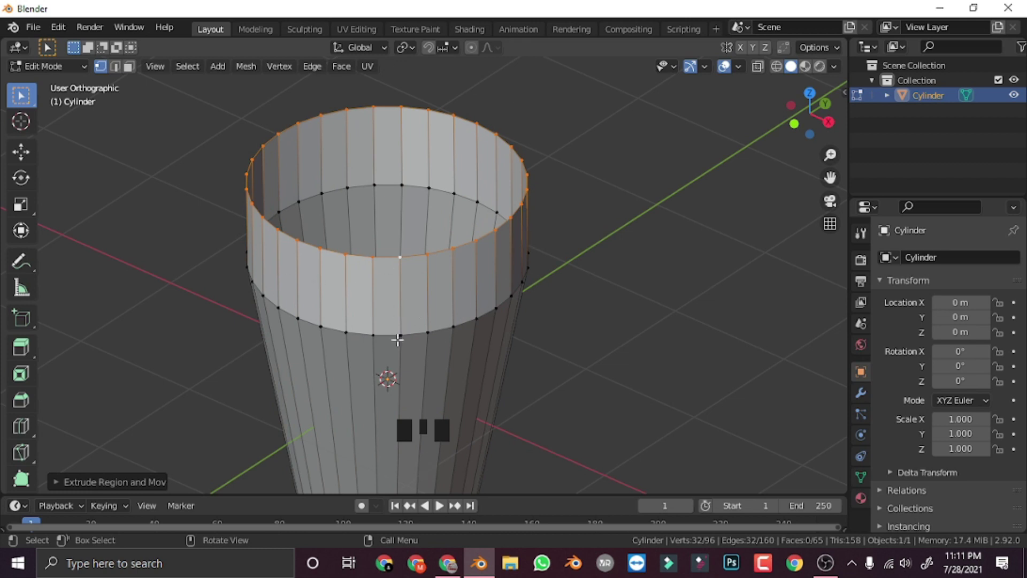
{"action": "key", "text": "ctrl+z"}
{"action": "key", "text": "e"}
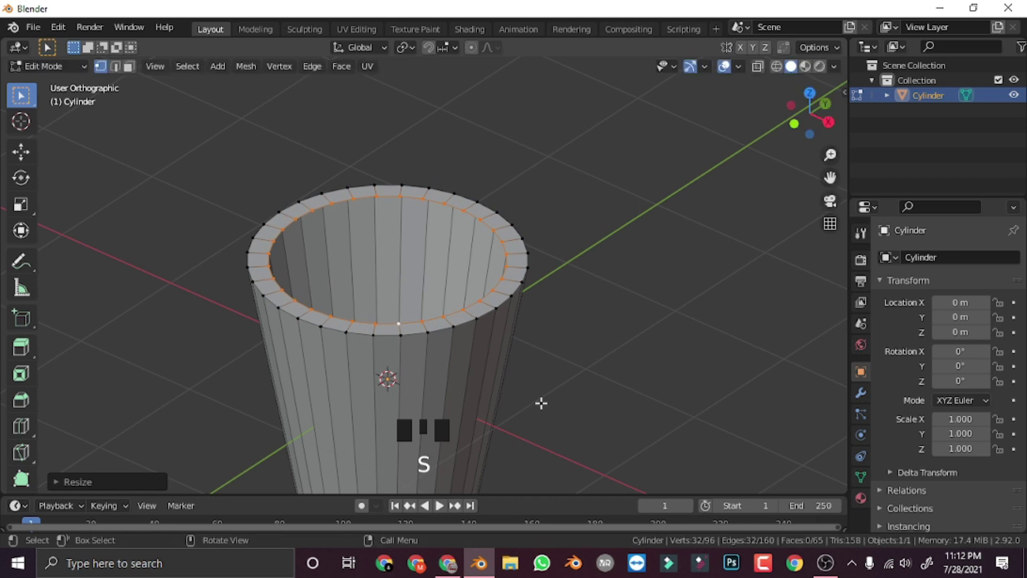
Step: Undo the failed attempts and extrude the top rim upward into a new band of wall
{"action": "key", "text": "ctrl+z"}
{"action": "key", "text": "ctrl+z"}
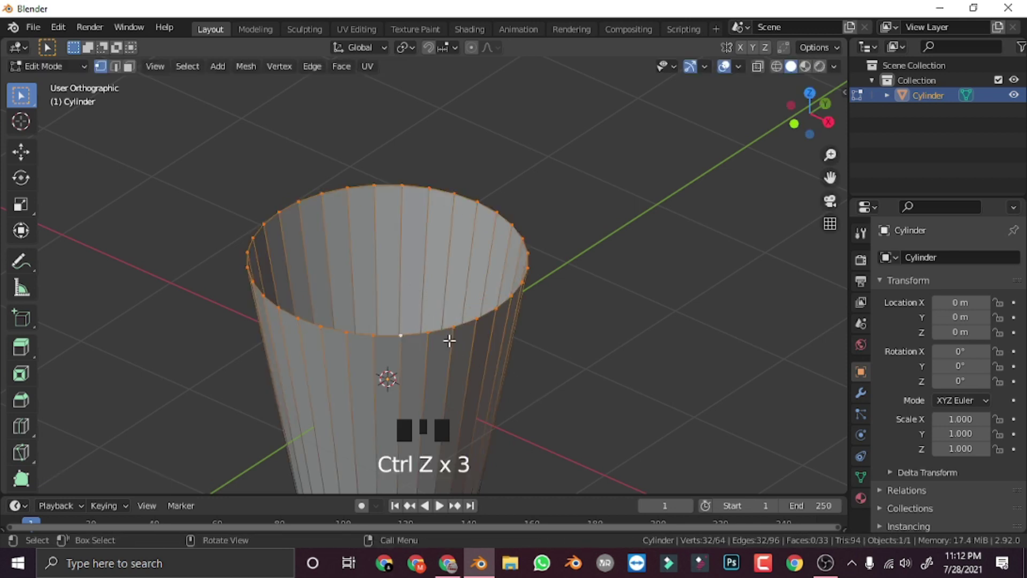
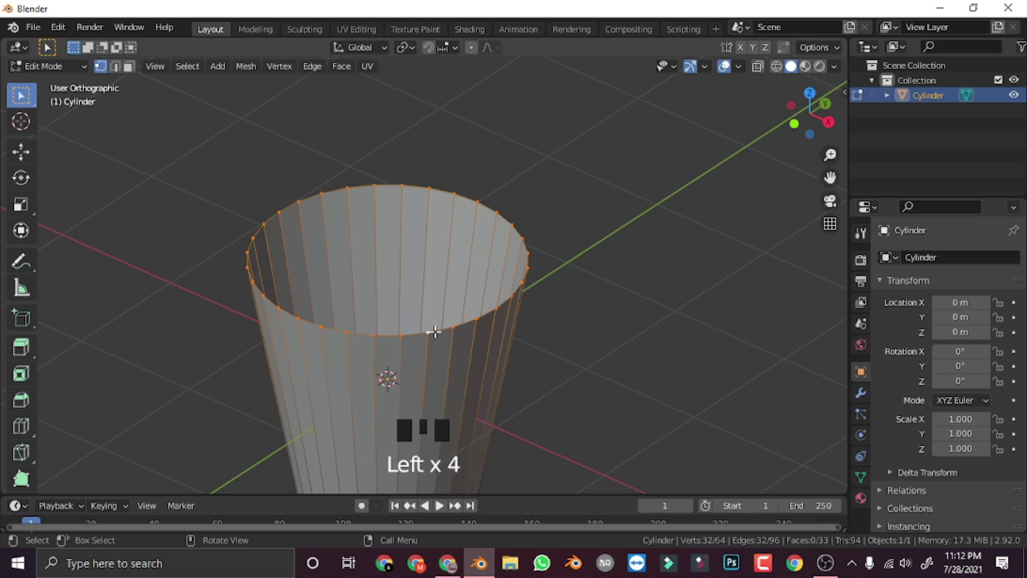
{"action": "key", "text": "e"}
{"action": "key", "text": "e"}
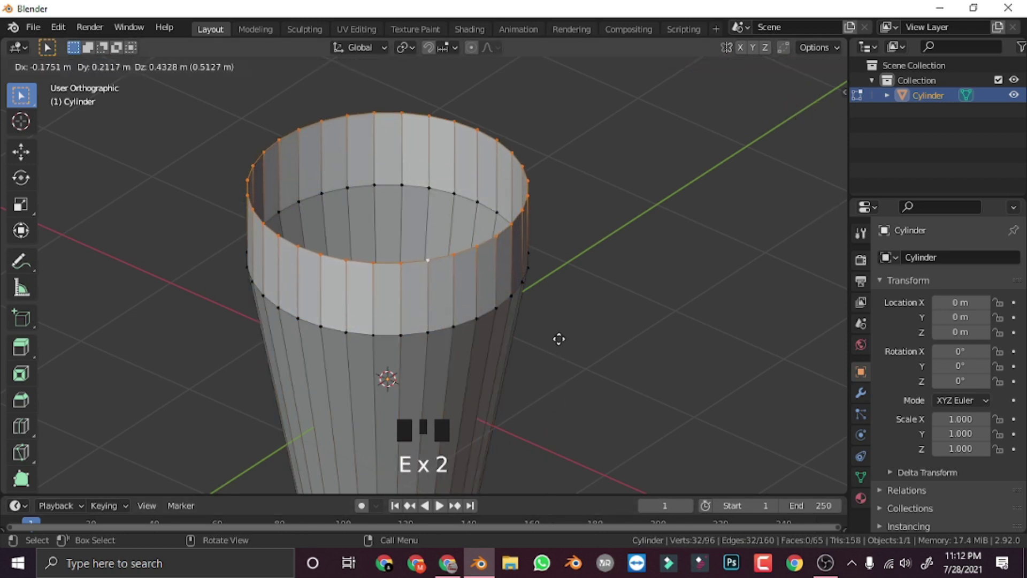
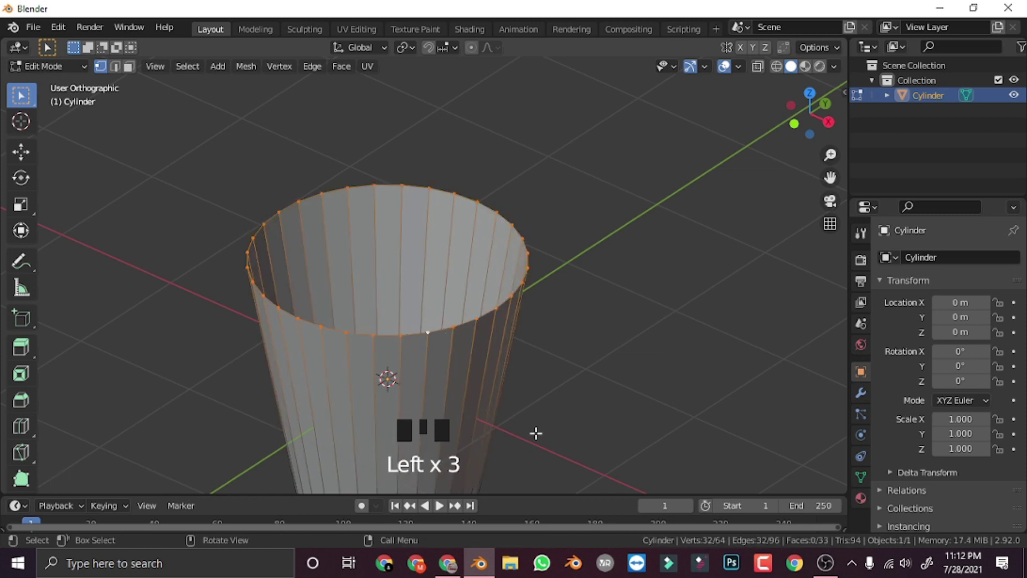
{"action": "key", "text": "e"}
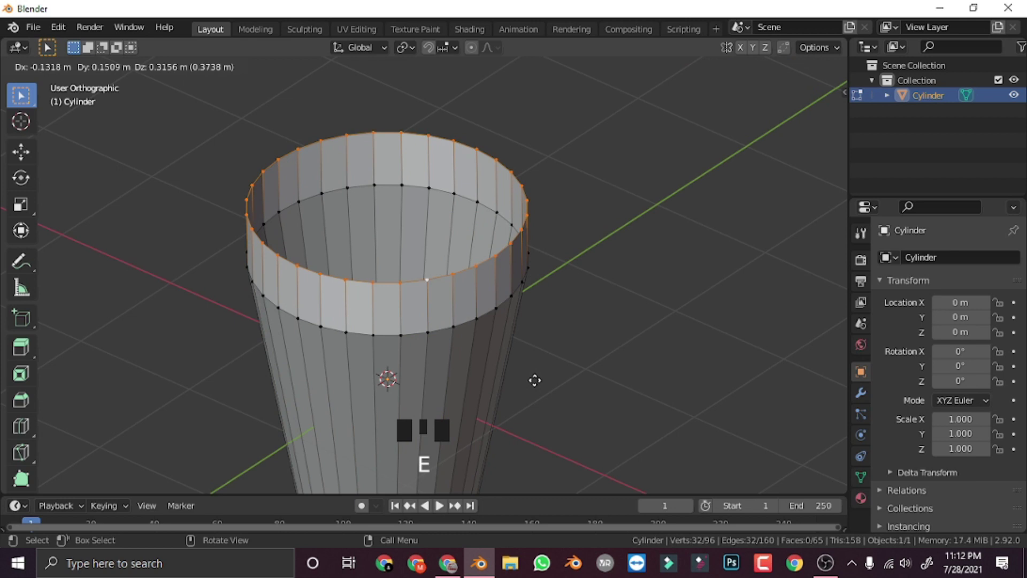
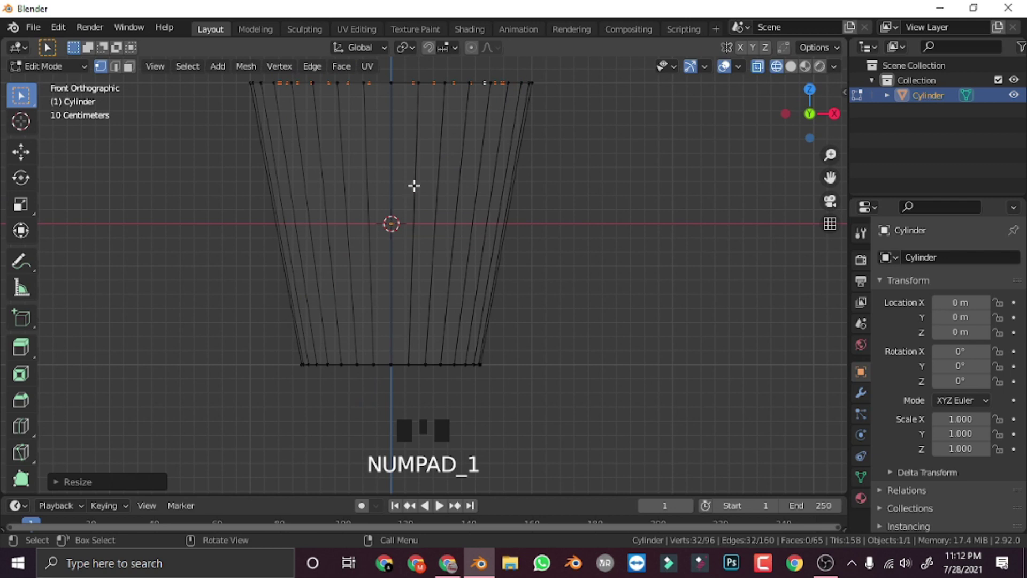
Step: Extrude the inner ring down inside the cup and shrink it to follow the taper, checked in see-through front view
{"action": "key", "text": "e"}
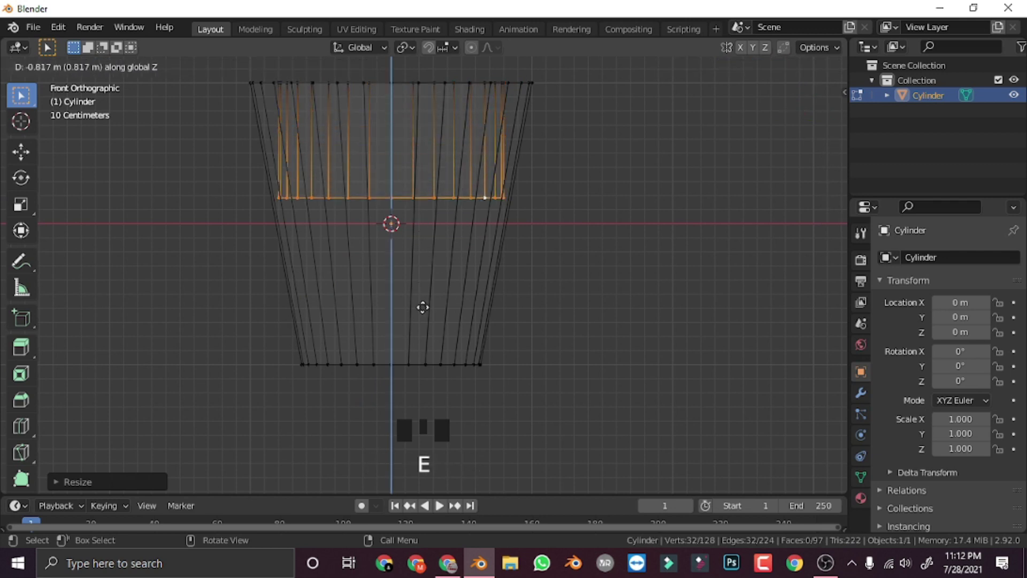
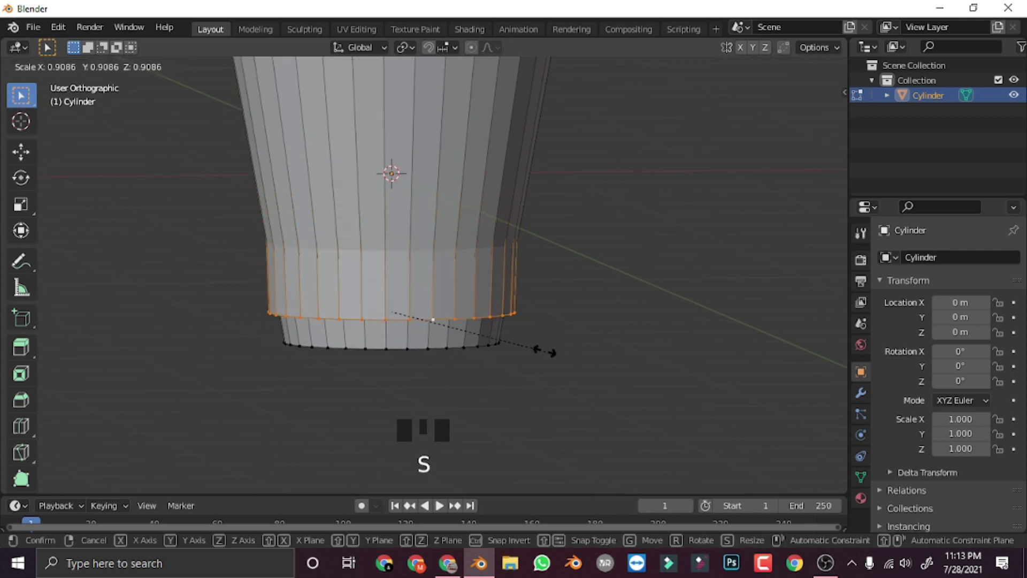
{"action": "key", "text": "KP_1"}
{"action": "key", "text": "shift+z"}
{"action": "left_click", "coordinate": [781, 75]}
{"action": "left_click", "coordinate": [782, 77]}
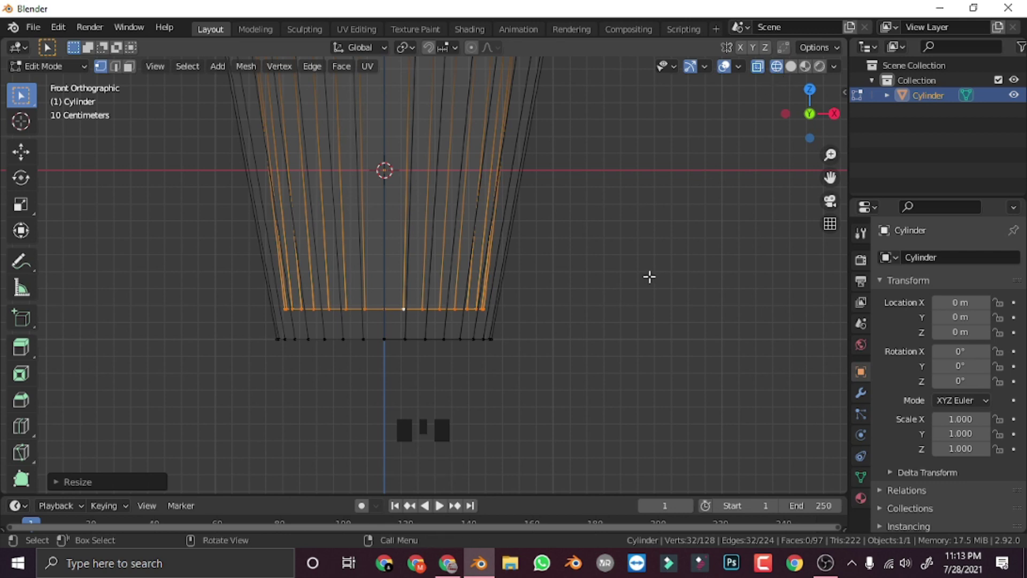
{"action": "key", "text": "shift+z"}
{"action": "key", "text": "shift+z"}
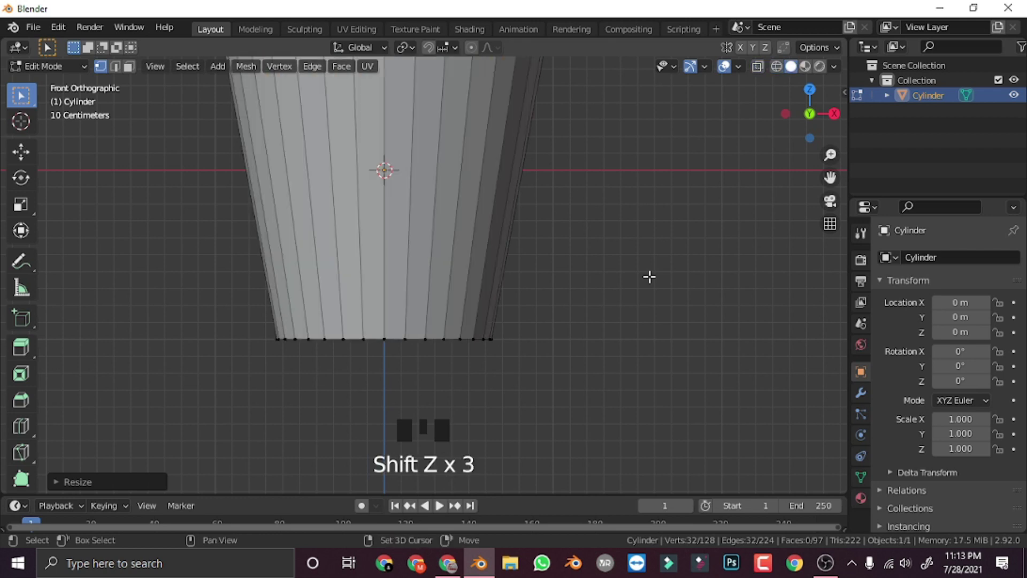
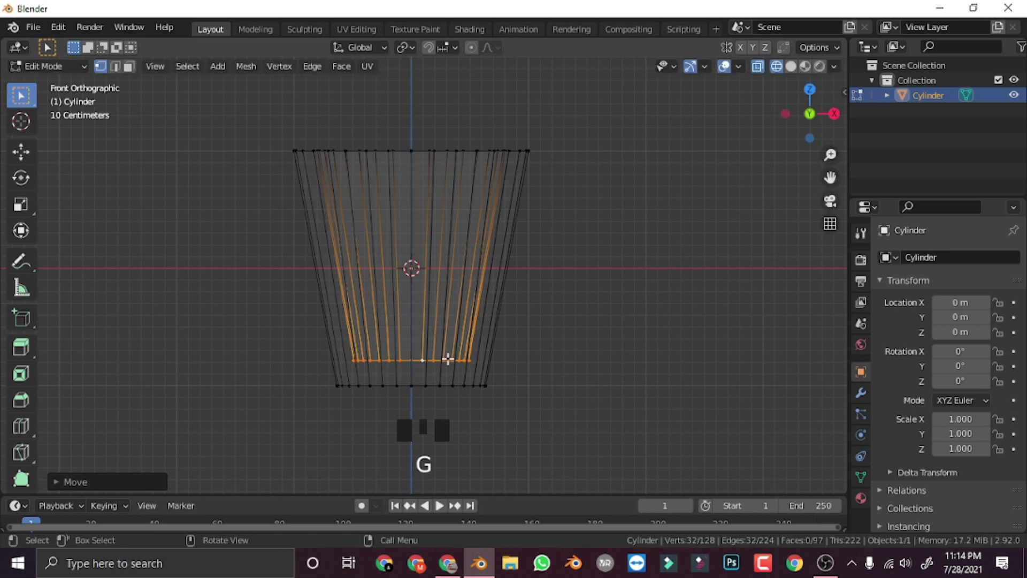
Step: Raise the loop around the cup's lip slightly along Z from the front view
{"action": "key", "text": "shift+z"}
{"action": "key", "text": "Tab"}
{"action": "left_click_drag", "start_coordinate": [554, 351], "coordinate": [379, 288]}
{"action": "key", "text": "Tab"}
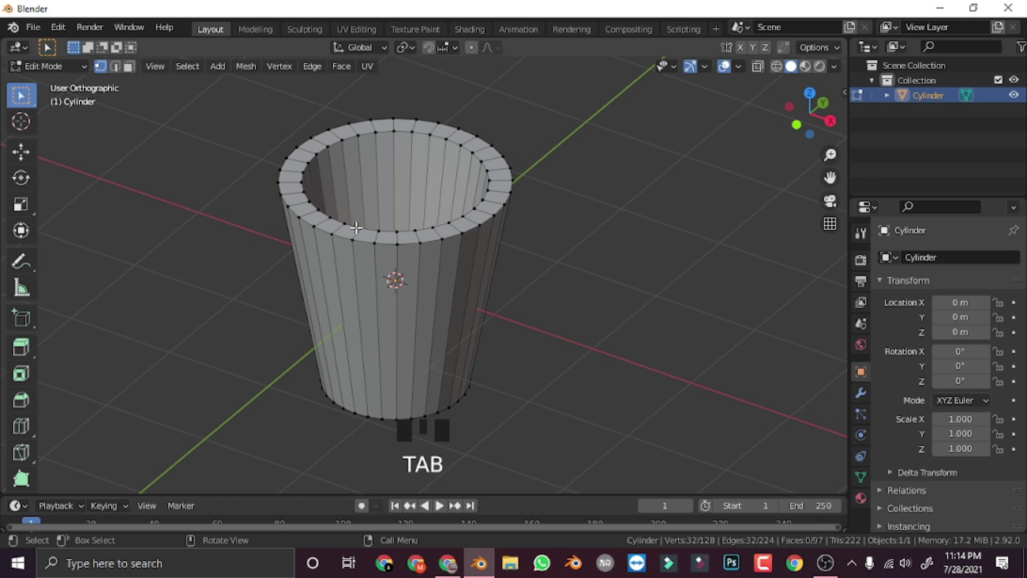
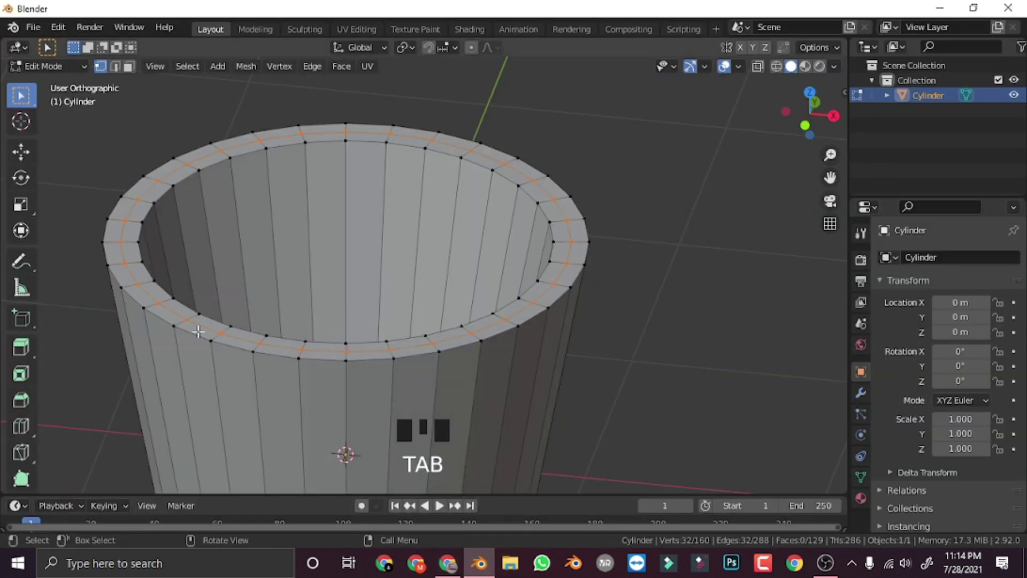
{"action": "key", "text": "KP_1"}
{"action": "key", "text": "g"}
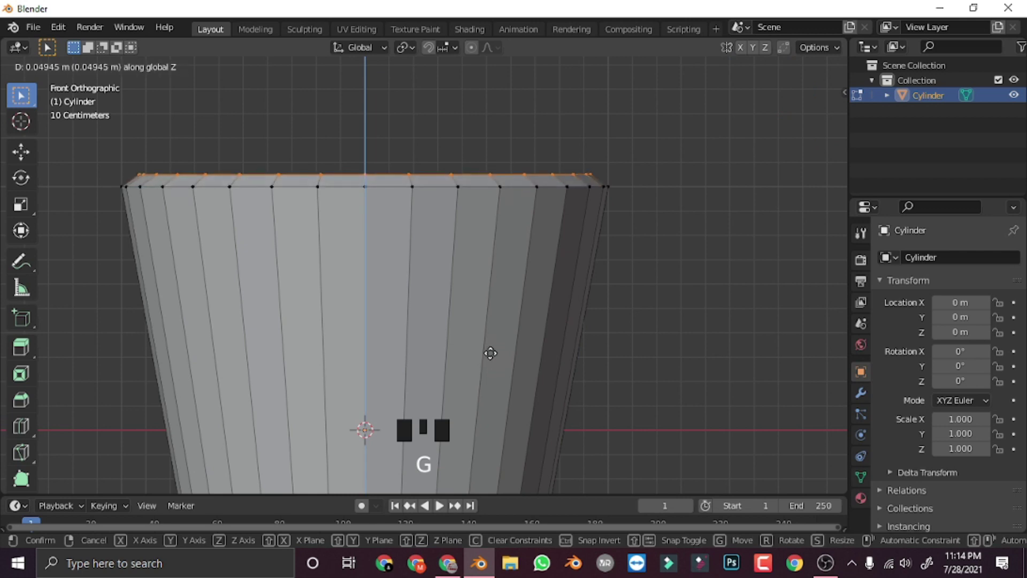
Step: Return to Object Mode and inspect the raised rim from an angle
{"action": "key", "text": "Tab"}
{"action": "left_click_drag", "start_coordinate": [475, 369], "coordinate": [386, 389]}
{"action": "scroll", "scroll_direction": "down", "scroll_amount": 3}
{"action": "left_click_drag", "start_coordinate": [343, 408], "coordinate": [427, 349]}
{"action": "scroll", "scroll_direction": "up", "scroll_amount": 3}
{"action": "scroll", "scroll_direction": "down", "scroll_amount": 3}
{"action": "left_click_drag", "start_coordinate": [423, 328], "coordinate": [356, 223]}
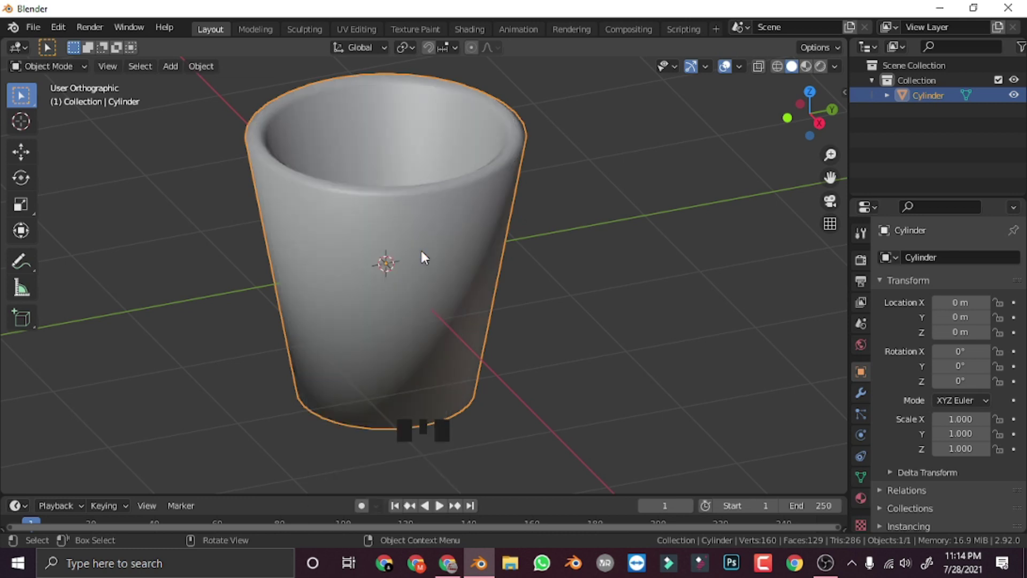
{"action": "left_click_drag", "start_coordinate": [424, 317], "coordinate": [492, 277]}
{"action": "scroll", "scroll_direction": "down", "scroll_amount": 3}
{"action": "left_click_drag", "start_coordinate": [417, 319], "coordinate": [379, 335]}
{"action": "left_click_drag", "start_coordinate": [589, 370], "coordinate": [534, 421]}
{"action": "scroll", "scroll_direction": "up", "scroll_amount": 3}
Step: Add an edge loop just below the cup's outer rim with a loop cut
{"action": "key", "text": "Tab"}
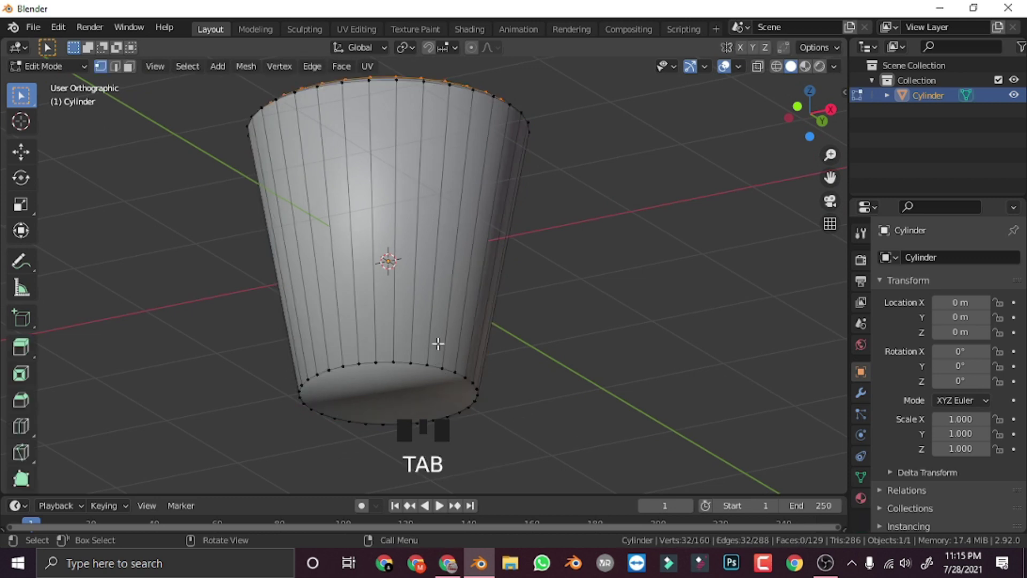
{"action": "key", "text": "ctrl+r"}
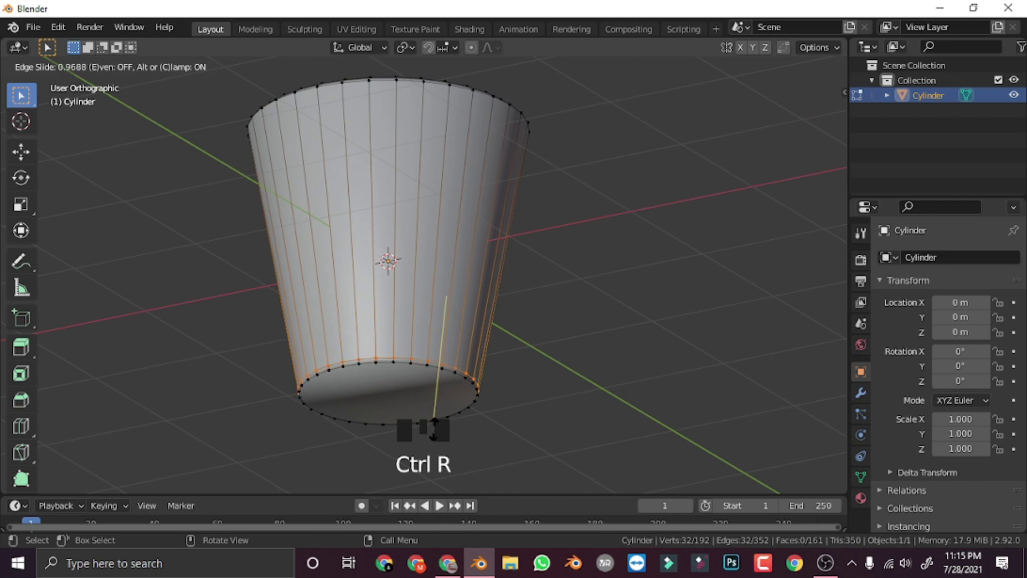
{"action": "key", "text": "Tab"}
{"action": "left_click_drag", "start_coordinate": [445, 350], "coordinate": [406, 293]}
{"action": "scroll", "scroll_direction": "up", "scroll_amount": 3}
{"action": "middle_click", "coordinate": [391, 263]}
{"action": "scroll", "scroll_direction": "up", "scroll_amount": 3}
Step: Add a second edge loop near the inner rim, slide it up toward the lip and return to Object Mode
{"action": "key", "text": "Tab"}
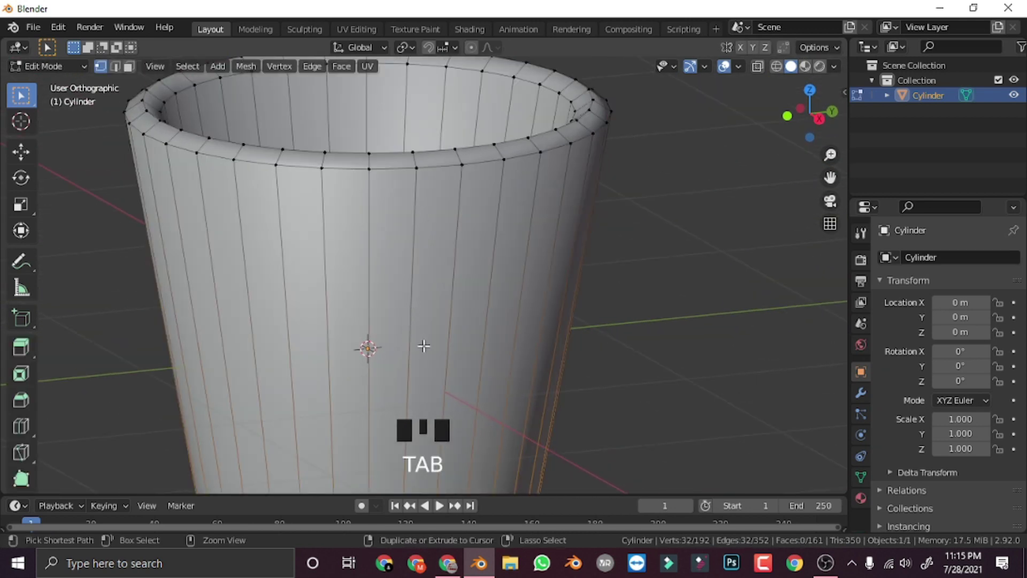
{"action": "key", "text": "ctrl+r"}
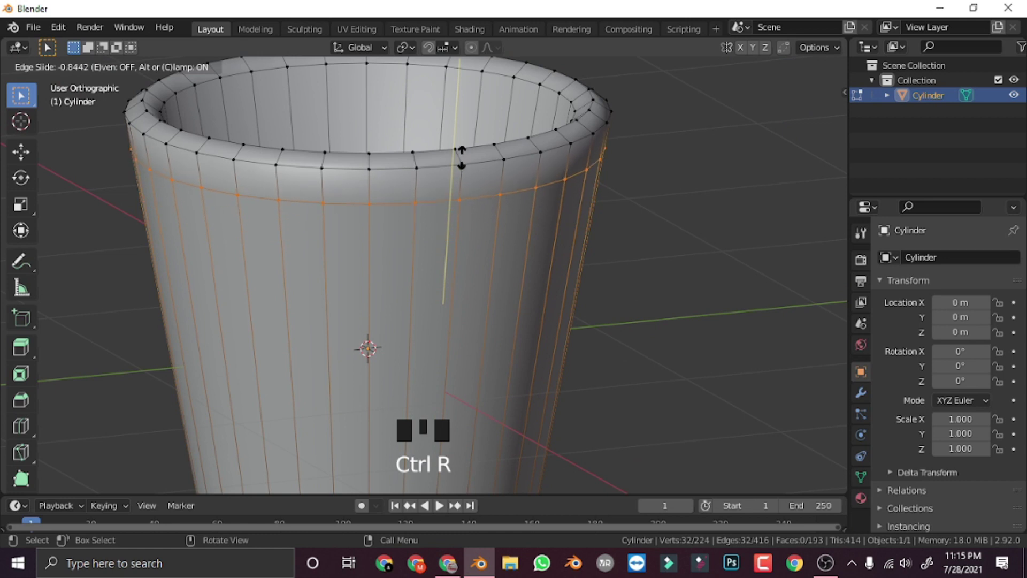
{"action": "key", "text": "Tab"}
{"action": "scroll", "scroll_direction": "down", "scroll_amount": 3}
{"action": "left_click_drag", "start_coordinate": [551, 308], "coordinate": [386, 352]}
{"action": "scroll", "scroll_direction": "up", "scroll_amount": 3}
{"action": "left_click_drag", "start_coordinate": [408, 313], "coordinate": [436, 186]}
{"action": "key", "text": "Tab"}
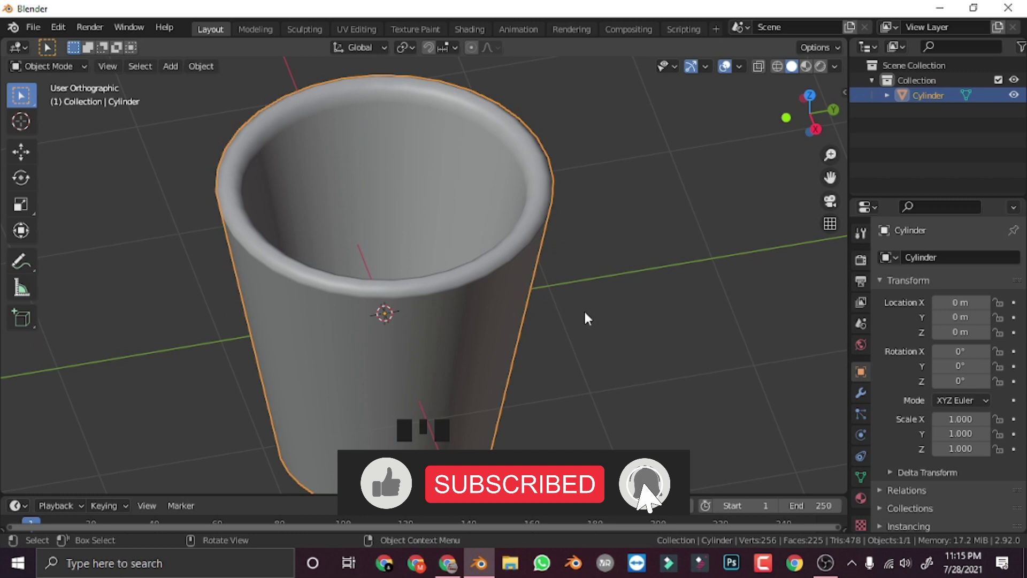
Step: Zoom out and frame the whole tapered cup from front and angled views
{"action": "left_click_drag", "start_coordinate": [583, 334], "coordinate": [423, 352]}
{"action": "left_click_drag", "start_coordinate": [520, 348], "coordinate": [485, 371]}
{"action": "key", "text": "KP_1"}
{"action": "left_click_drag", "start_coordinate": [541, 296], "coordinate": [507, 180]}
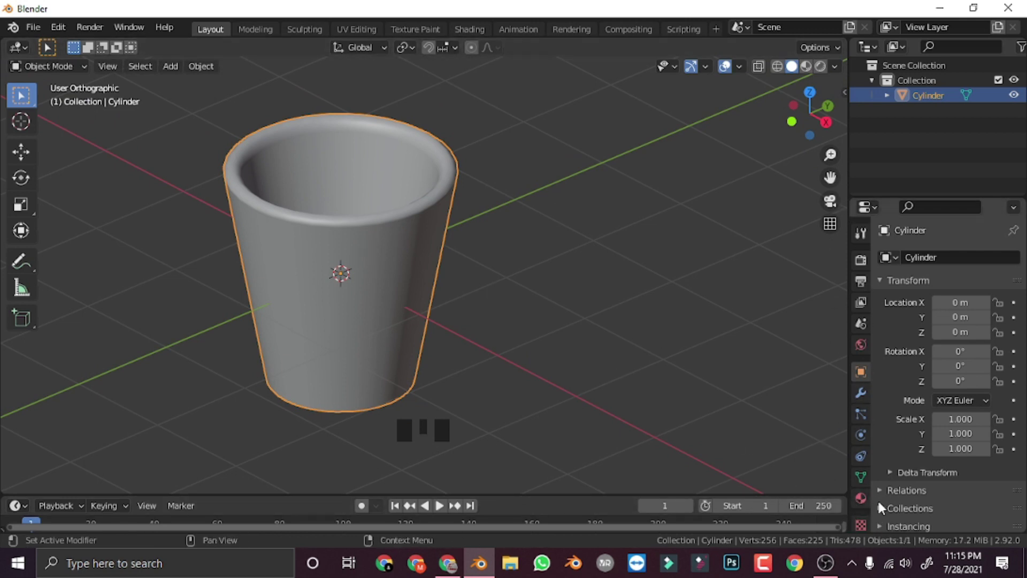
Step: Create a new material for the cup with a light blue base colour
{"action": "left_click", "coordinate": [864, 507]}
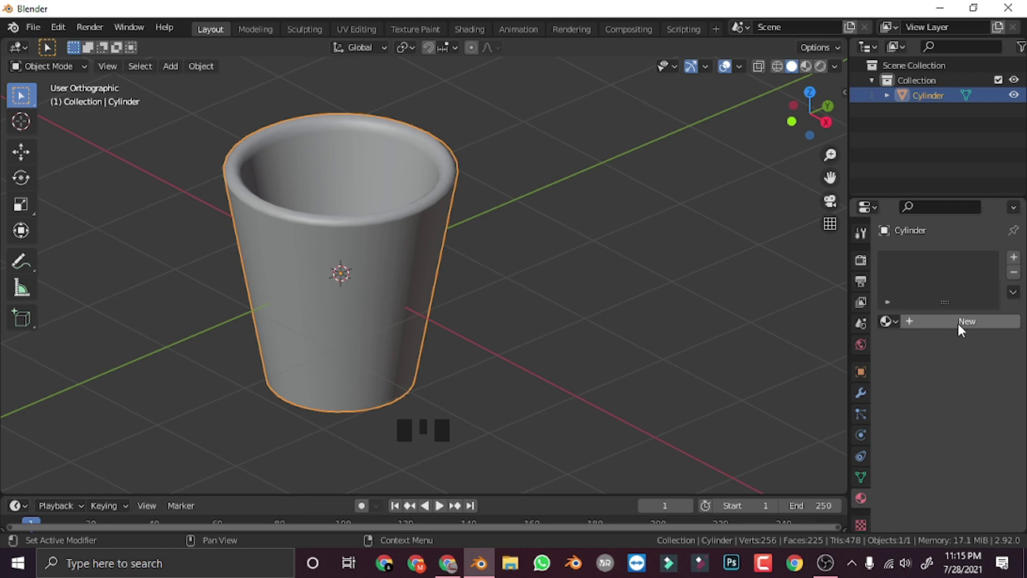
{"action": "left_click_drag", "start_coordinate": [964, 330], "coordinate": [955, 268]}
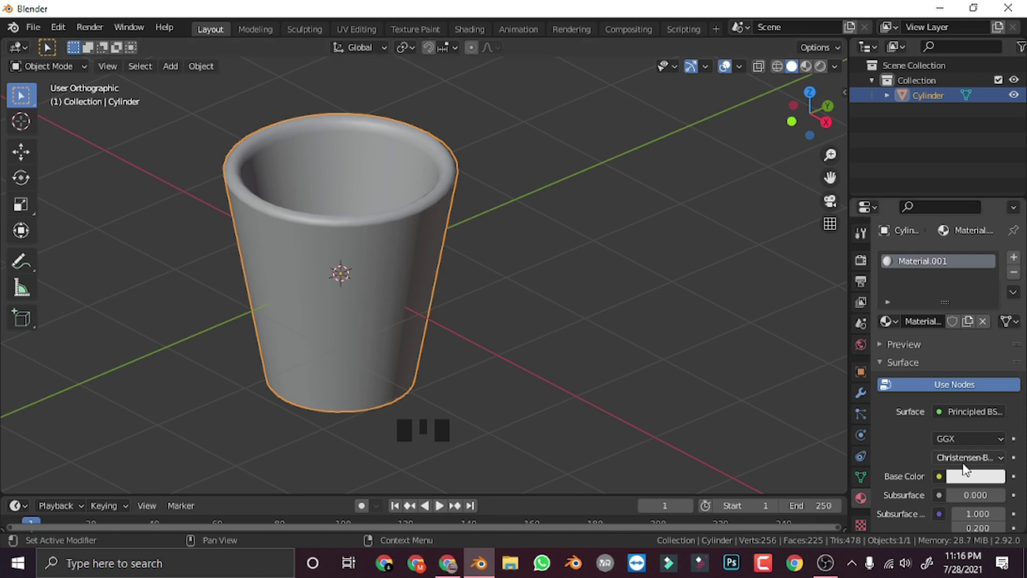
{"action": "left_click", "coordinate": [973, 481]}
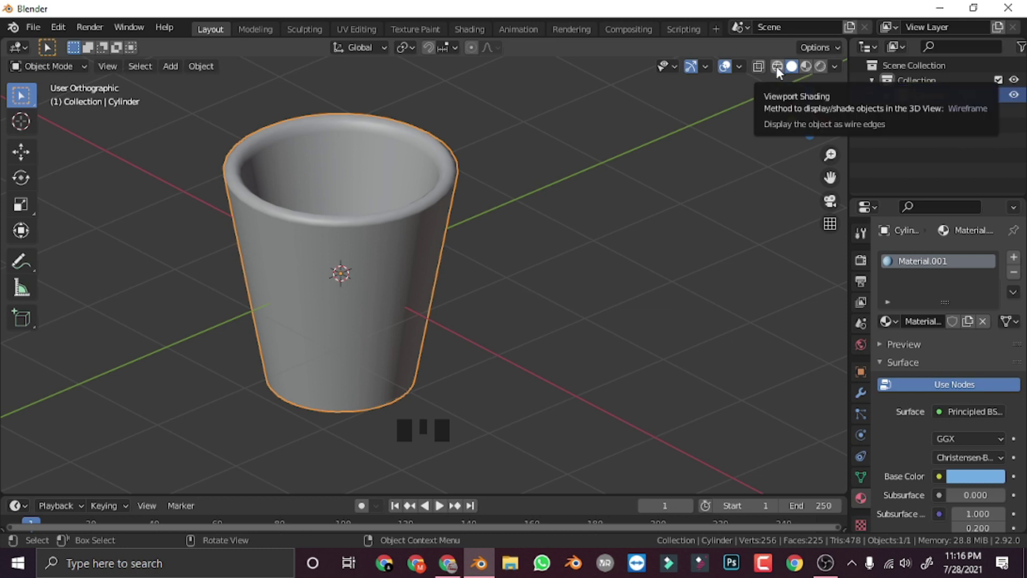
{"action": "left_click_drag", "start_coordinate": [390, 280], "coordinate": [799, 68]}
{"action": "left_click", "coordinate": [799, 68]}
{"action": "left_click_drag", "start_coordinate": [385, 344], "coordinate": [436, 316]}
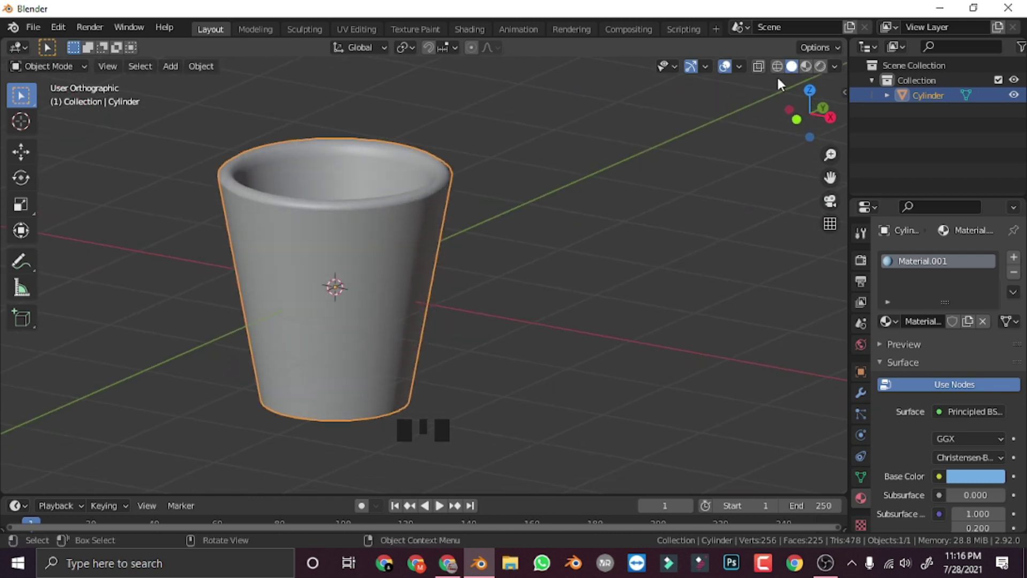
Step: Show material colours in the viewport and change the base colour to red
{"action": "left_click", "coordinate": [809, 70]}
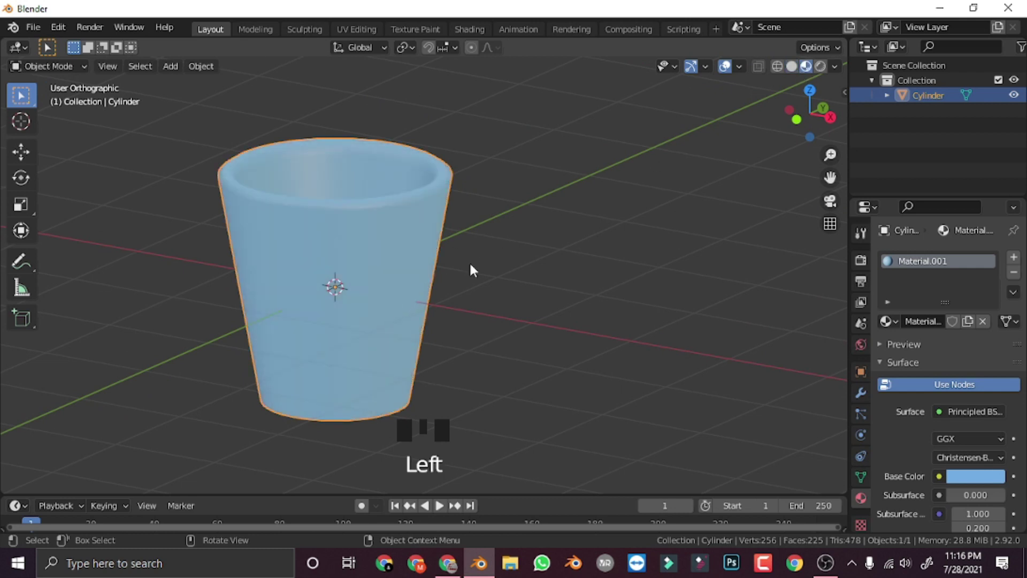
{"action": "left_click_drag", "start_coordinate": [379, 327], "coordinate": [975, 485]}
{"action": "left_click", "coordinate": [975, 485]}
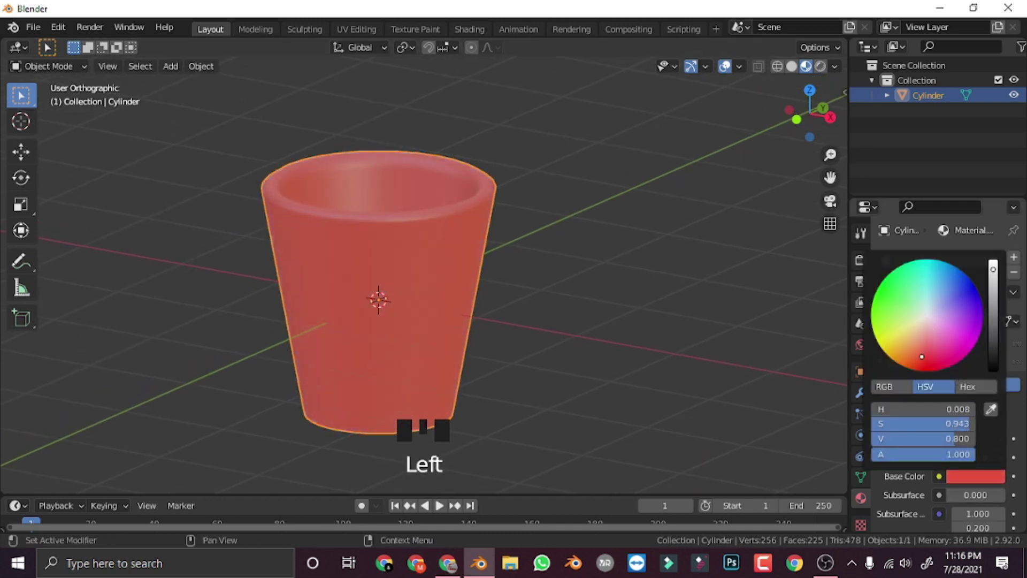
{"action": "scroll", "scroll_direction": "down", "scroll_amount": 3}
{"action": "scroll", "scroll_direction": "down", "scroll_amount": 3}
{"action": "scroll", "scroll_direction": "down", "scroll_amount": 3}
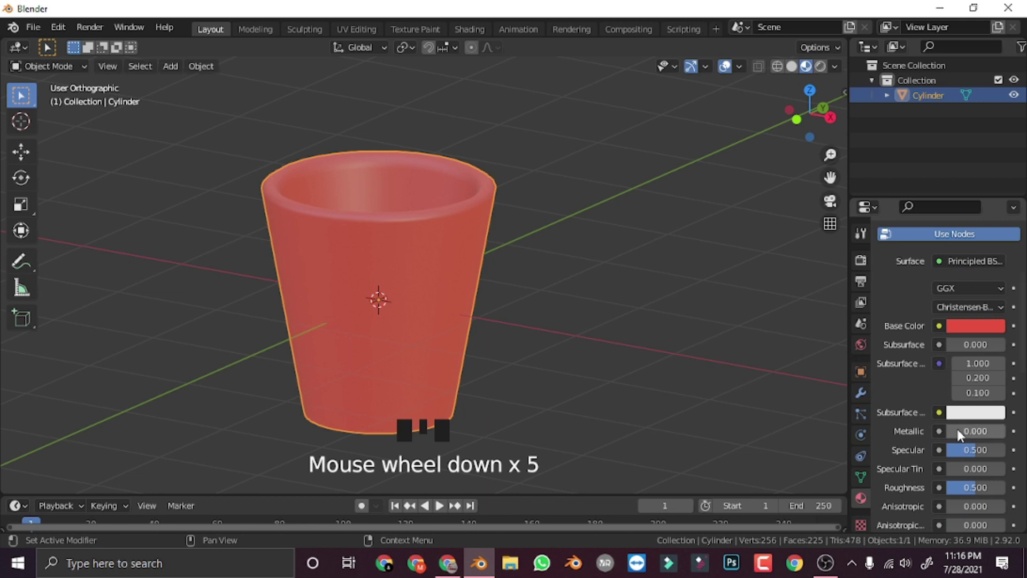
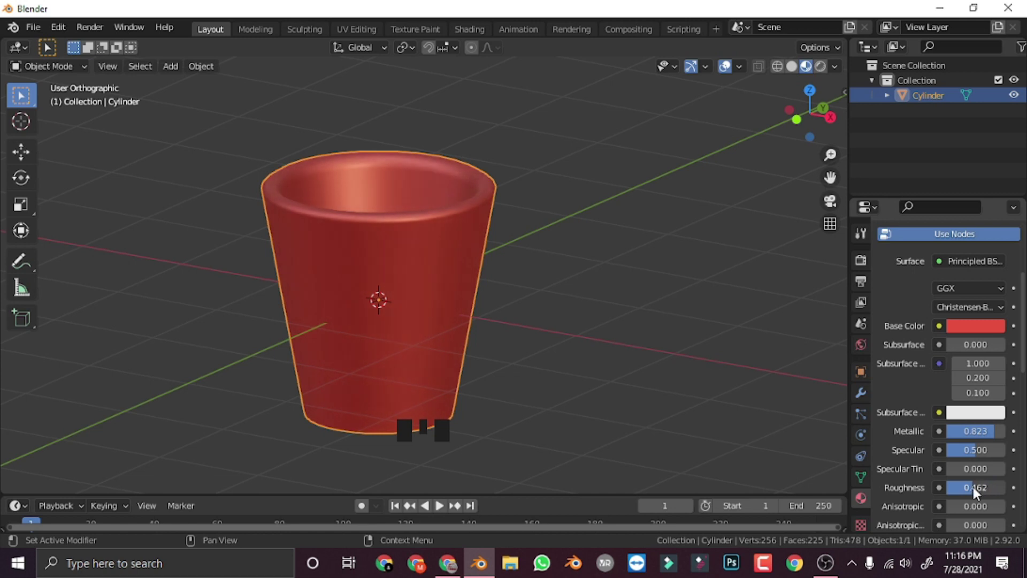
Step: Set the material to metallic about 0.82 with roughness about 0.45
{"action": "scroll", "scroll_direction": "down", "scroll_amount": 3}
{"action": "left_click_drag", "start_coordinate": [476, 401], "coordinate": [460, 319]}
{"action": "left_click_drag", "start_coordinate": [441, 340], "coordinate": [470, 372]}
{"action": "left_click_drag", "start_coordinate": [415, 372], "coordinate": [465, 399]}
{"action": "scroll", "scroll_direction": "down", "scroll_amount": 3}
{"action": "left_click_drag", "start_coordinate": [466, 393], "coordinate": [466, 360]}
Step: From the front view, raise the cup along Z so its base rests on the ground
{"action": "key", "text": "KP_1"}
{"action": "scroll", "scroll_direction": "up", "scroll_amount": 3}
{"action": "key", "text": "g"}
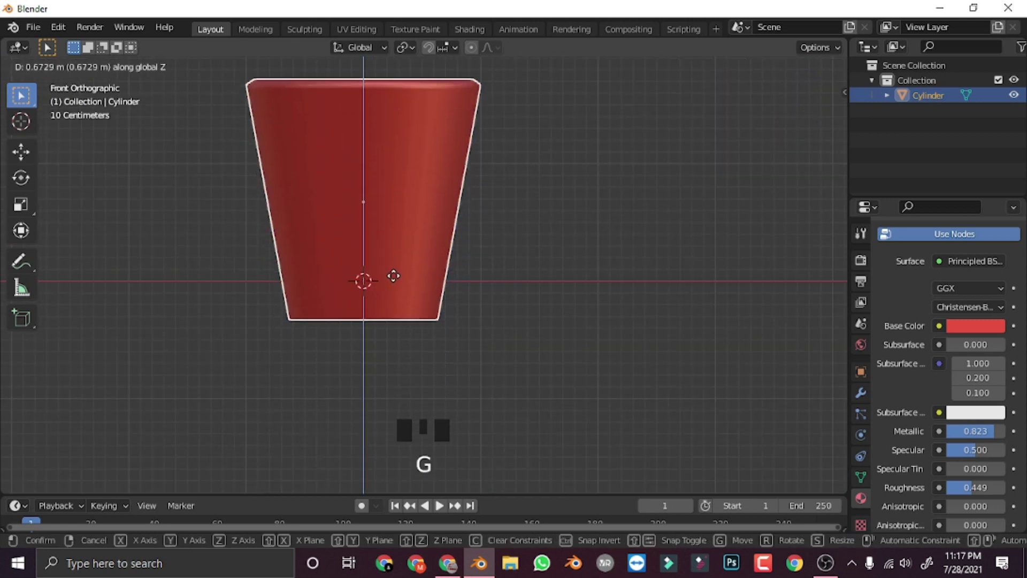
{"action": "scroll", "scroll_direction": "down", "scroll_amount": 3}
{"action": "left_click_drag", "start_coordinate": [500, 289], "coordinate": [447, 267]}
{"action": "scroll", "scroll_direction": "up", "scroll_amount": 3}
{"action": "left_click_drag", "start_coordinate": [446, 295], "coordinate": [431, 297]}
Step: Add a mesh plane beneath the cup
{"action": "key", "text": "shift+a"}
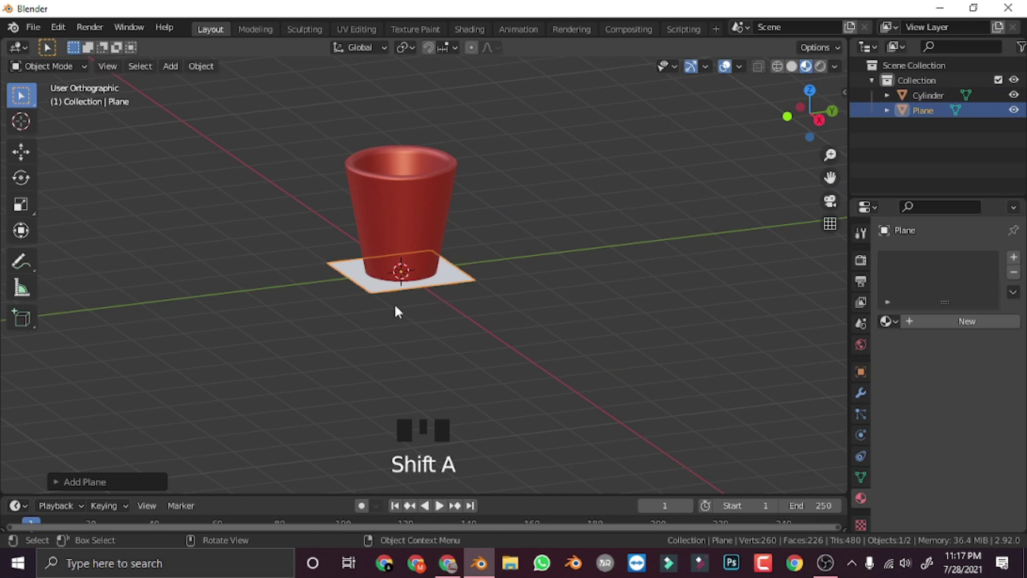
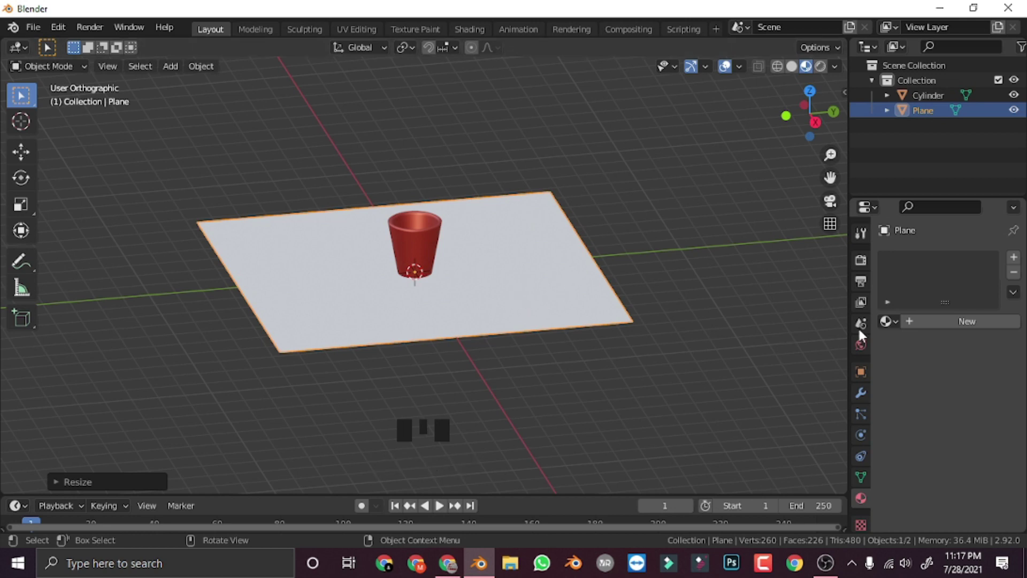
Step: Give the plane a purple Base Color and a Roughness of about 0.563
{"action": "left_click_drag", "start_coordinate": [923, 330], "coordinate": [973, 479]}
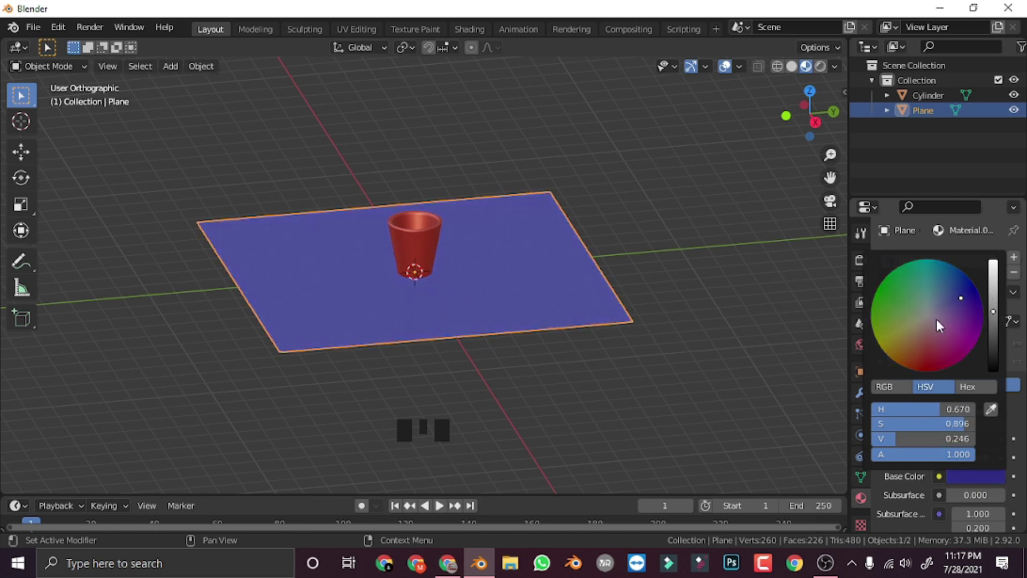
{"action": "scroll", "scroll_direction": "down", "scroll_amount": 3}
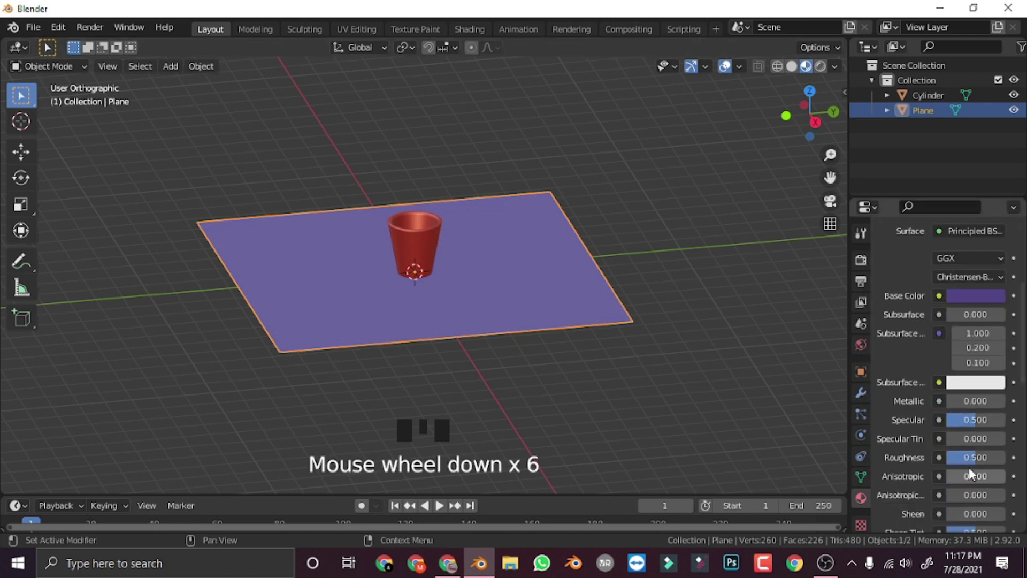
{"action": "left_click_drag", "start_coordinate": [975, 463], "coordinate": [962, 411]}
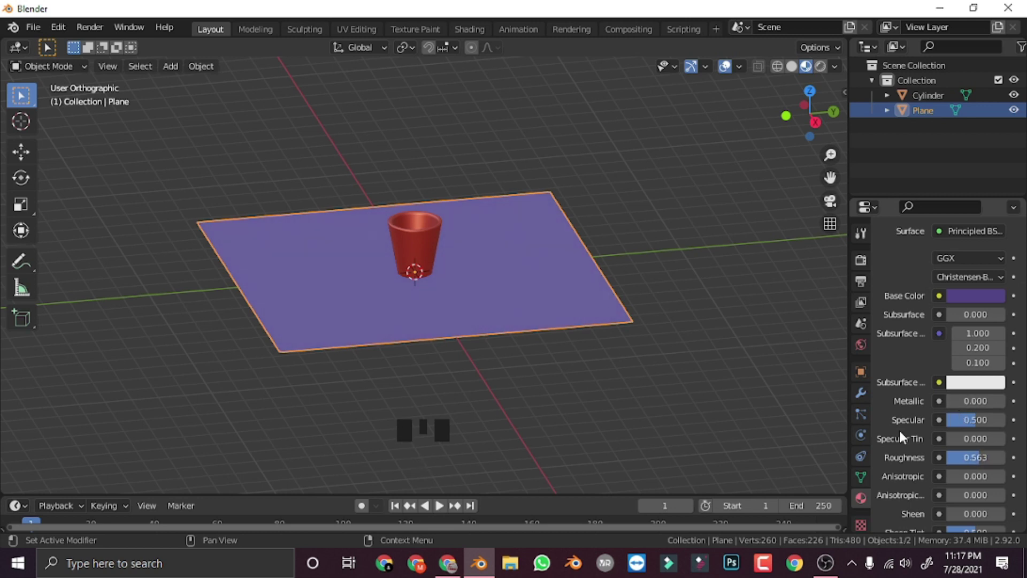
Step: Orbit and zoom the view to inspect the cup standing on the purple plane
{"action": "left_click_drag", "start_coordinate": [489, 433], "coordinate": [542, 385]}
{"action": "scroll", "scroll_direction": "up", "scroll_amount": 3}
{"action": "left_click_drag", "start_coordinate": [545, 389], "coordinate": [482, 396]}
{"action": "scroll", "scroll_direction": "down", "scroll_amount": 3}
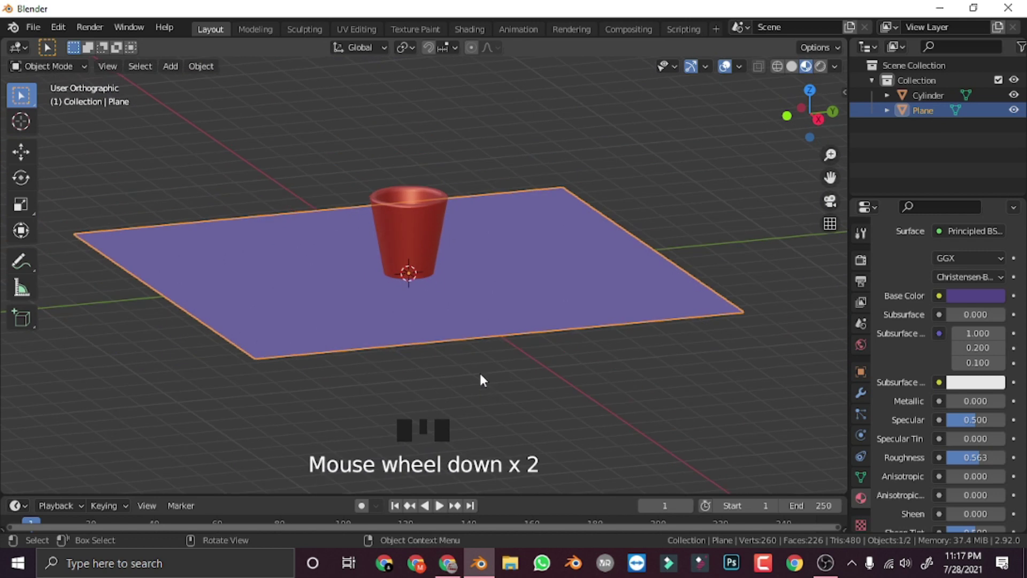
{"action": "scroll", "scroll_direction": "down", "scroll_amount": 3}
{"action": "left_click_drag", "start_coordinate": [485, 400], "coordinate": [457, 290]}
{"action": "scroll", "scroll_direction": "up", "scroll_amount": 3}
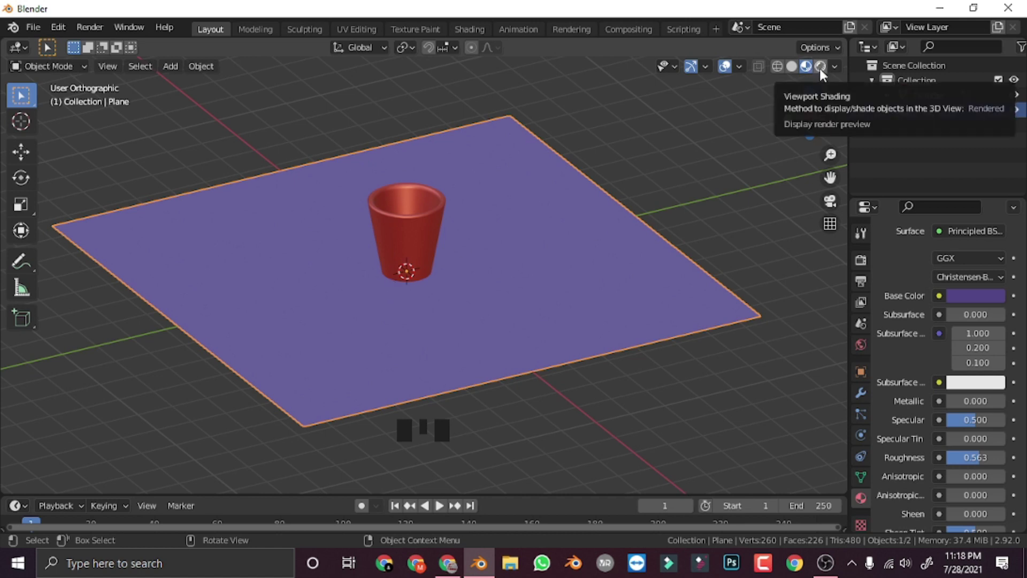
Step: Switch the viewport to Rendered shading, revealing the scene is almost completely dark
{"action": "left_click", "coordinate": [824, 75]}
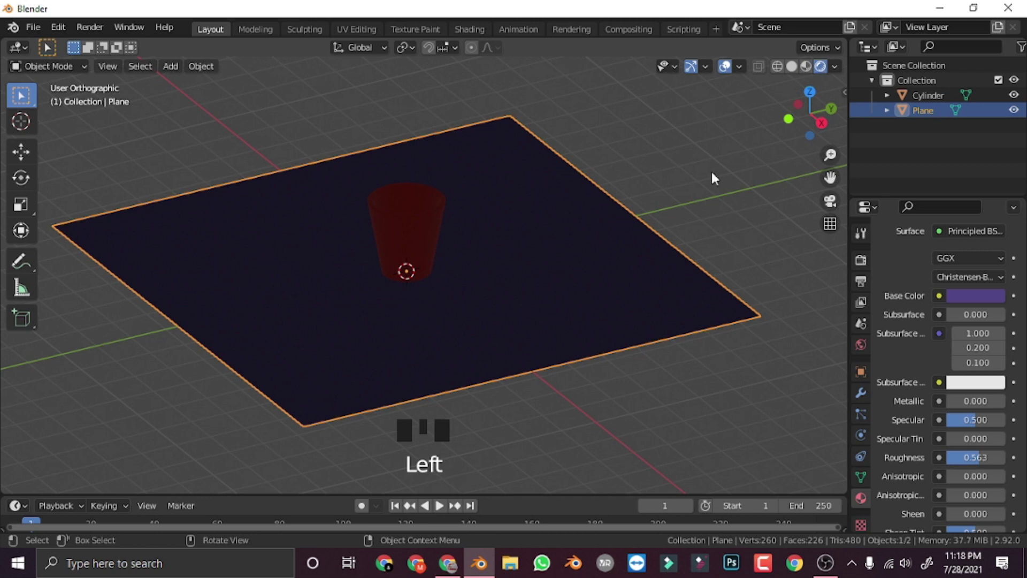
{"action": "left_click_drag", "start_coordinate": [597, 312], "coordinate": [625, 320]}
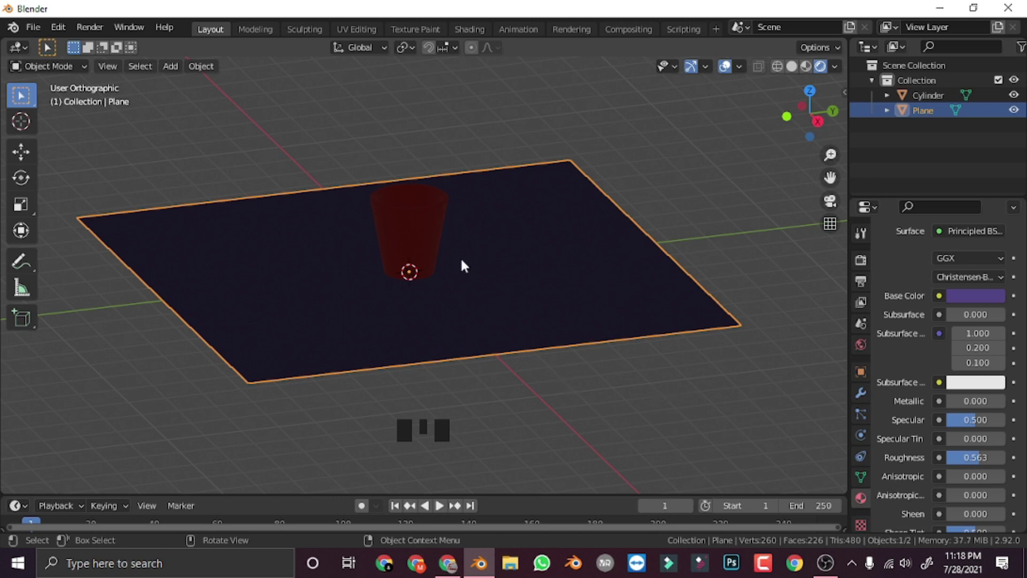
{"action": "left_click_drag", "start_coordinate": [175, 72], "coordinate": [323, 93]}
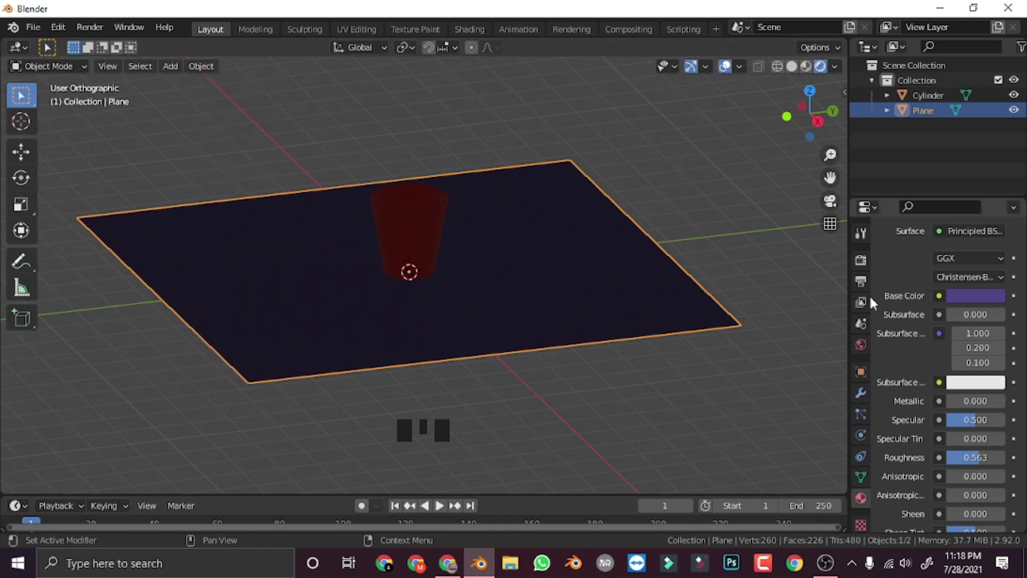
Step: Add a point light and move it up beside the cup from the front view
{"action": "key", "text": "shift+a"}
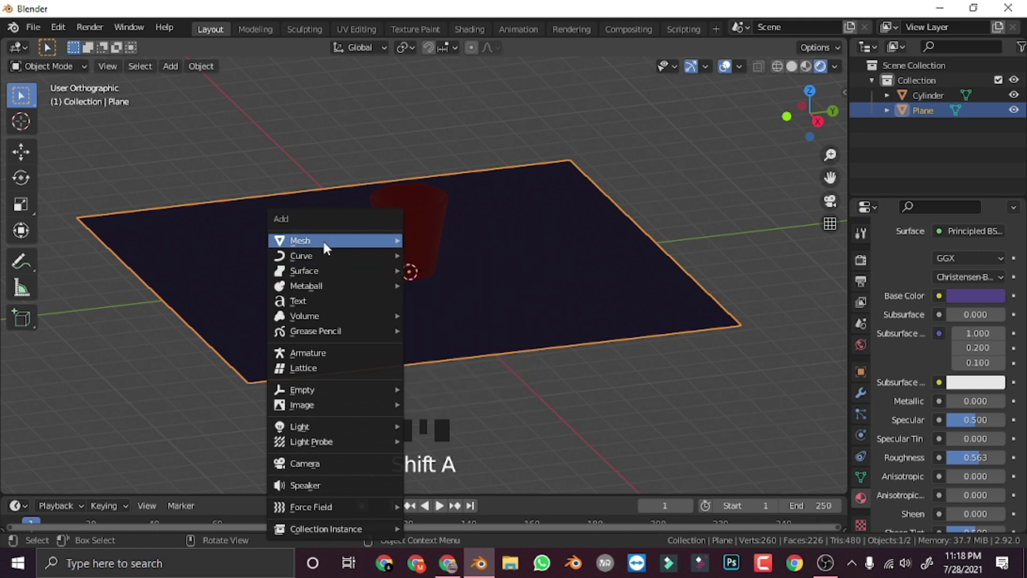
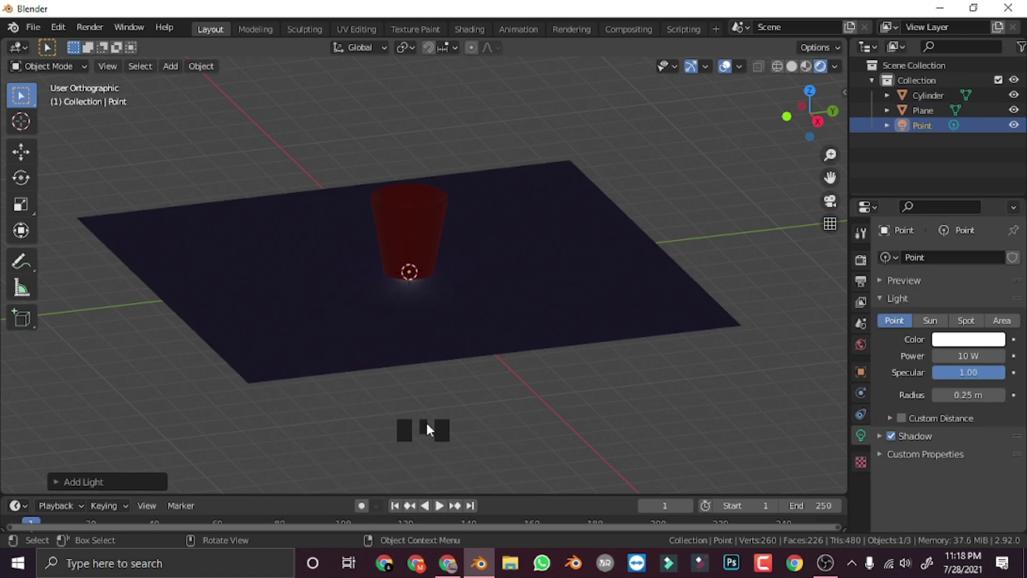
{"action": "key", "text": "KP_1"}
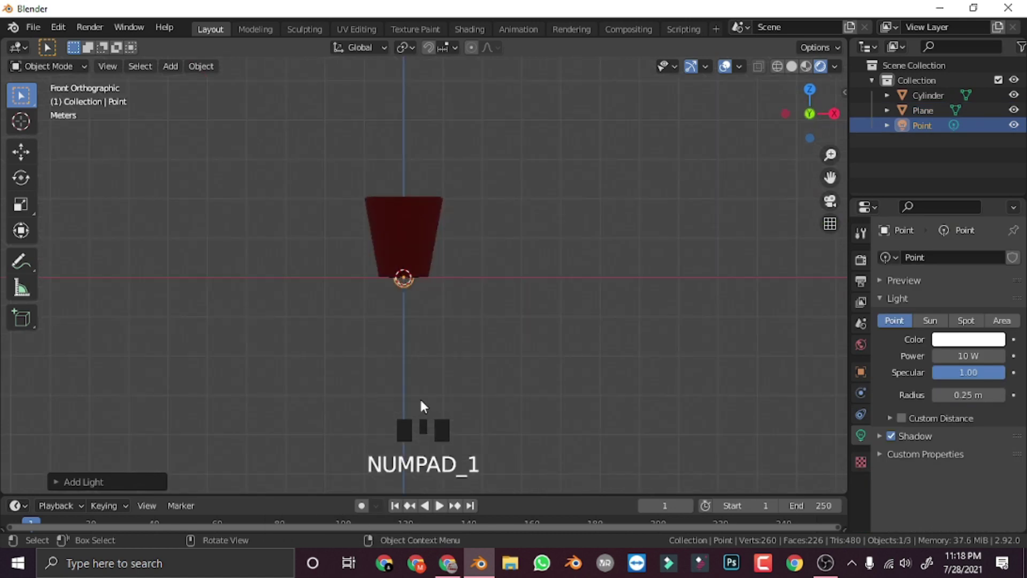
{"action": "key", "text": "g"}
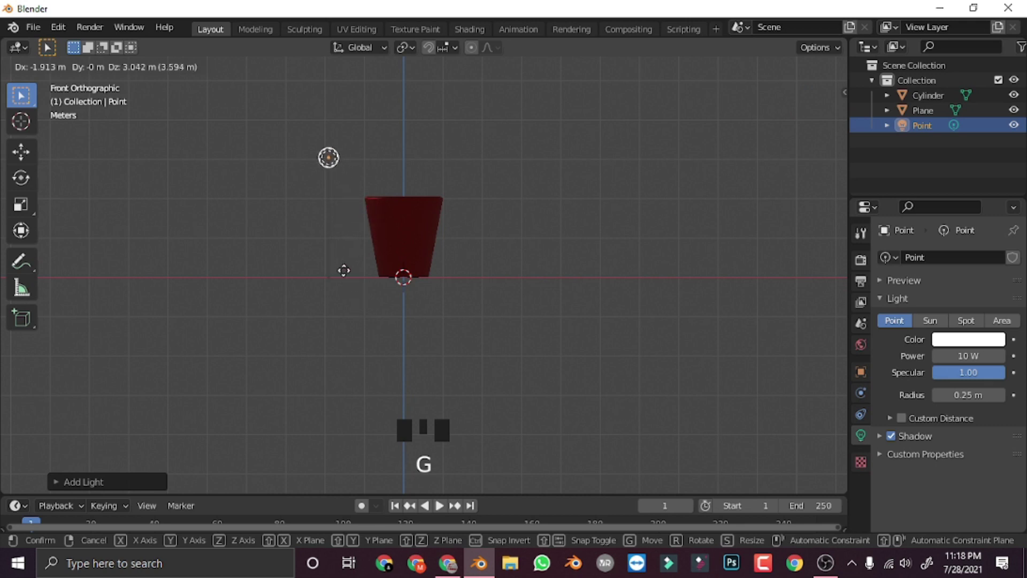
{"action": "left_click_drag", "start_coordinate": [423, 283], "coordinate": [440, 360]}
{"action": "key", "text": "g"}
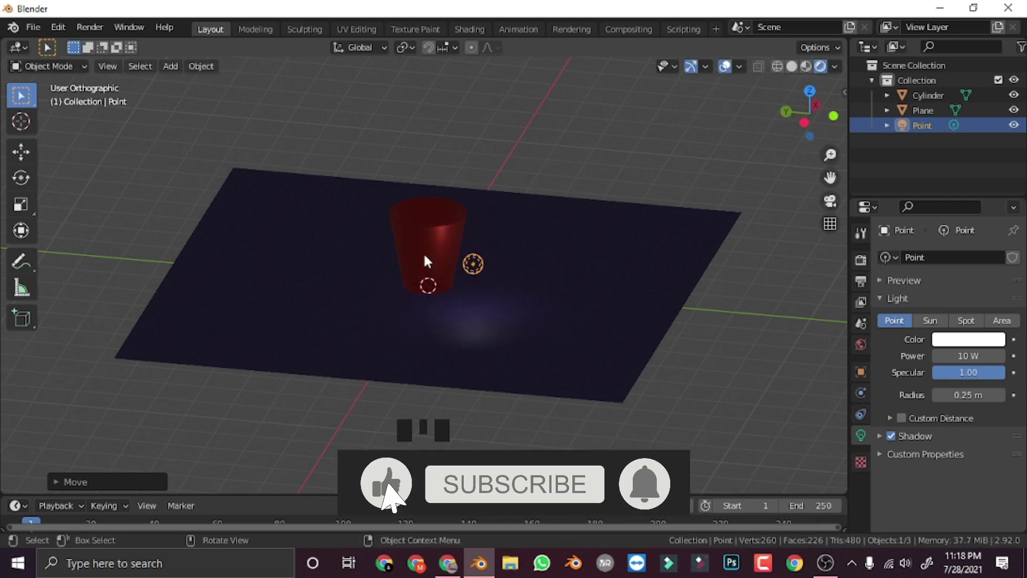
{"action": "left_click_drag", "start_coordinate": [449, 322], "coordinate": [408, 349]}
{"action": "left_click_drag", "start_coordinate": [488, 347], "coordinate": [809, 70]}
Step: Compare Material Preview and Rendered shading to see the light's faint glow on the floor
{"action": "left_click", "coordinate": [810, 70]}
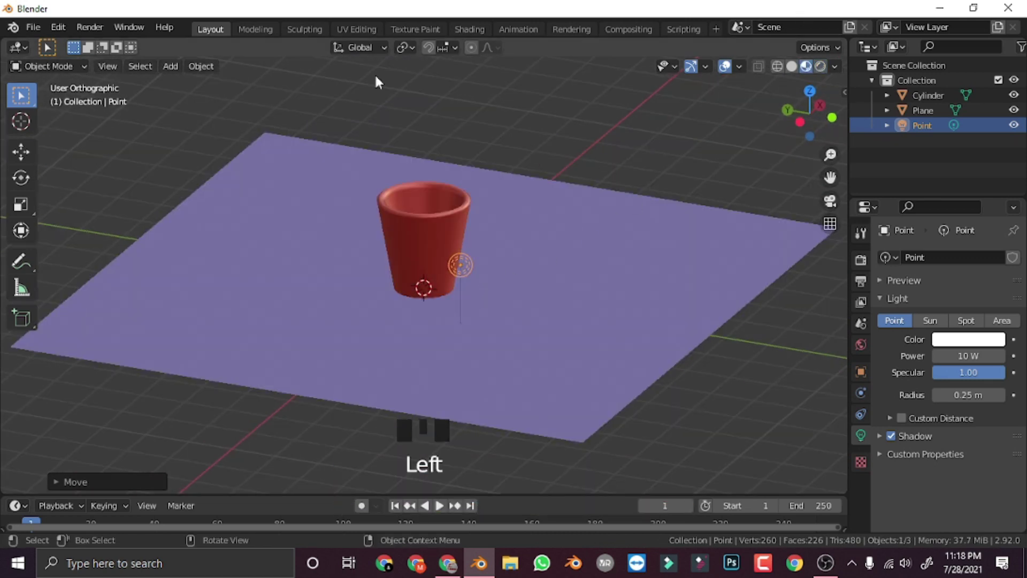
{"action": "left_click", "coordinate": [825, 74]}
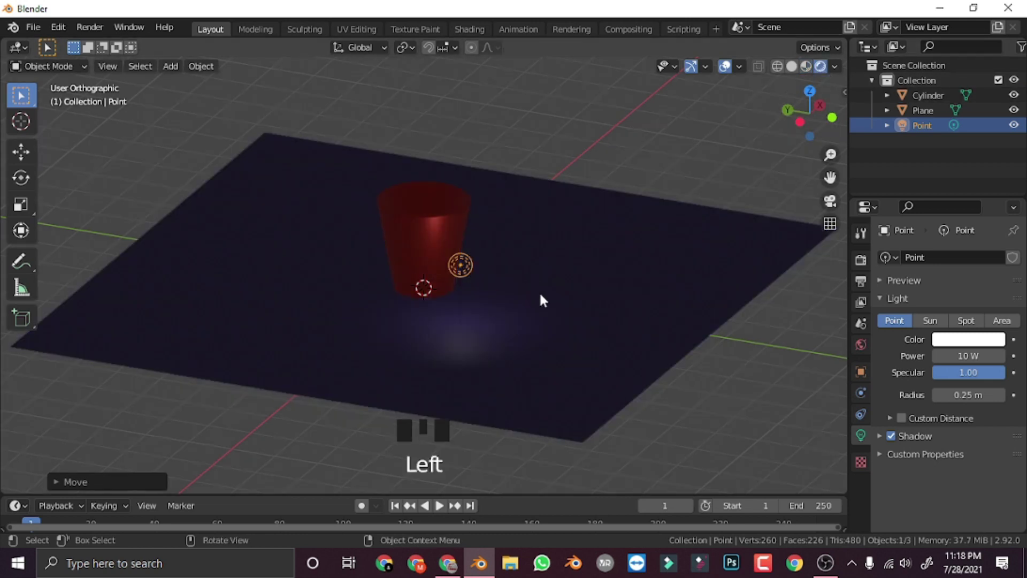
Step: Replace the point light with a sun lamp positioned above the plane
{"action": "left_click_drag", "start_coordinate": [563, 307], "coordinate": [227, 309]}
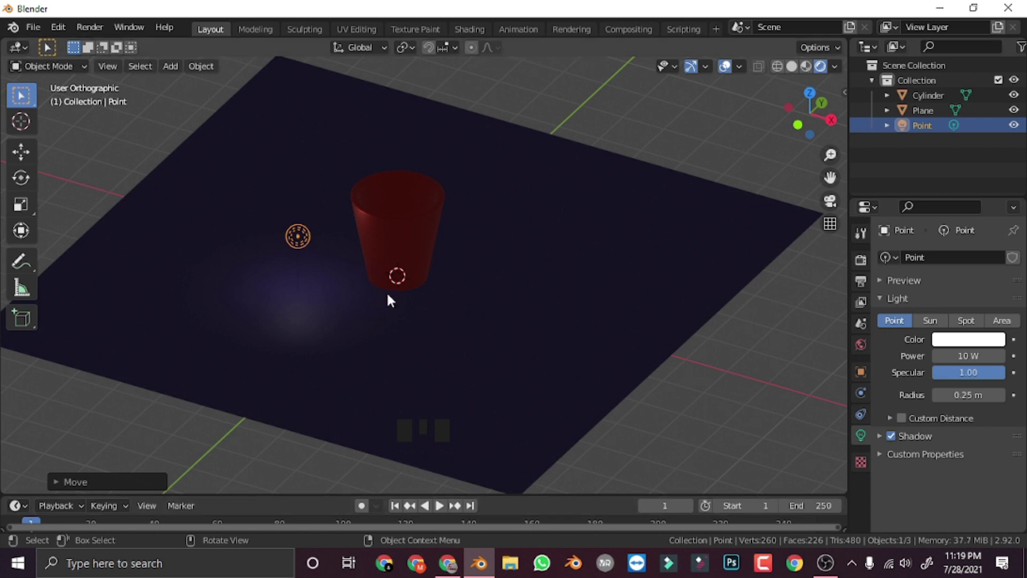
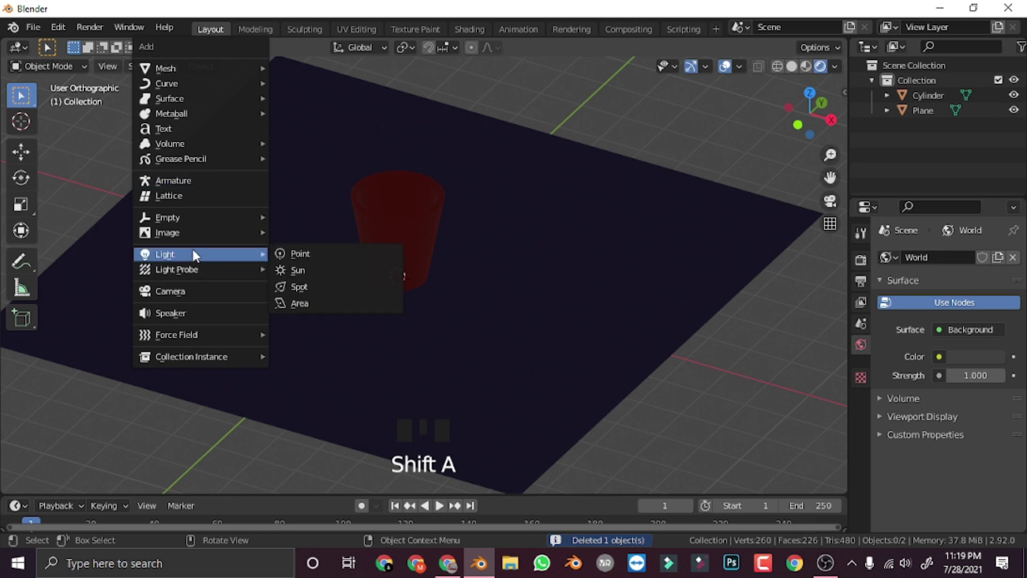
{"action": "scroll", "scroll_direction": "down", "scroll_amount": 3}
{"action": "key", "text": "KP_1"}
{"action": "key", "text": "g"}
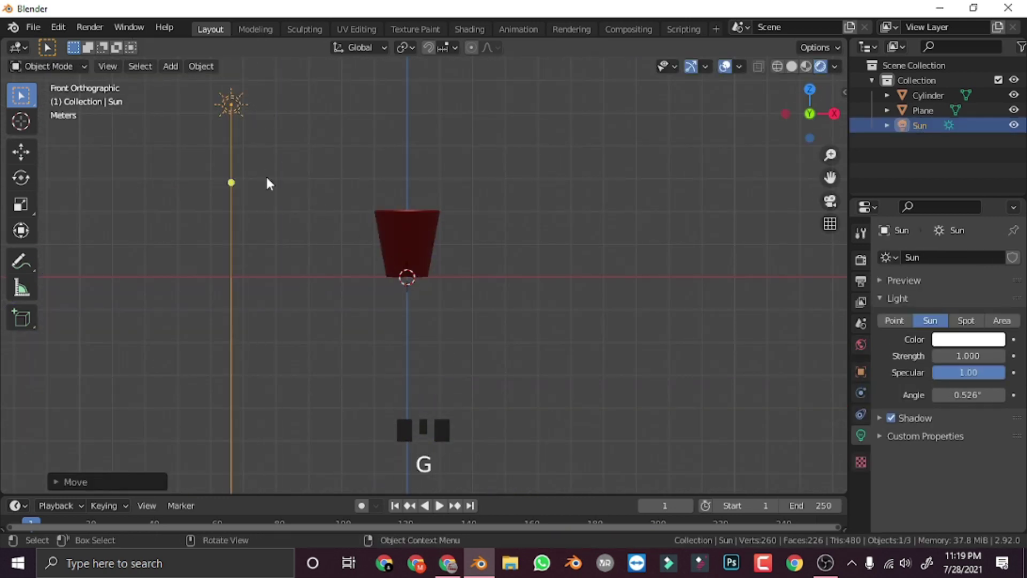
{"action": "scroll", "scroll_direction": "down", "scroll_amount": 3}
{"action": "left_click_drag", "start_coordinate": [323, 293], "coordinate": [435, 321]}
{"action": "scroll", "scroll_direction": "up", "scroll_amount": 3}
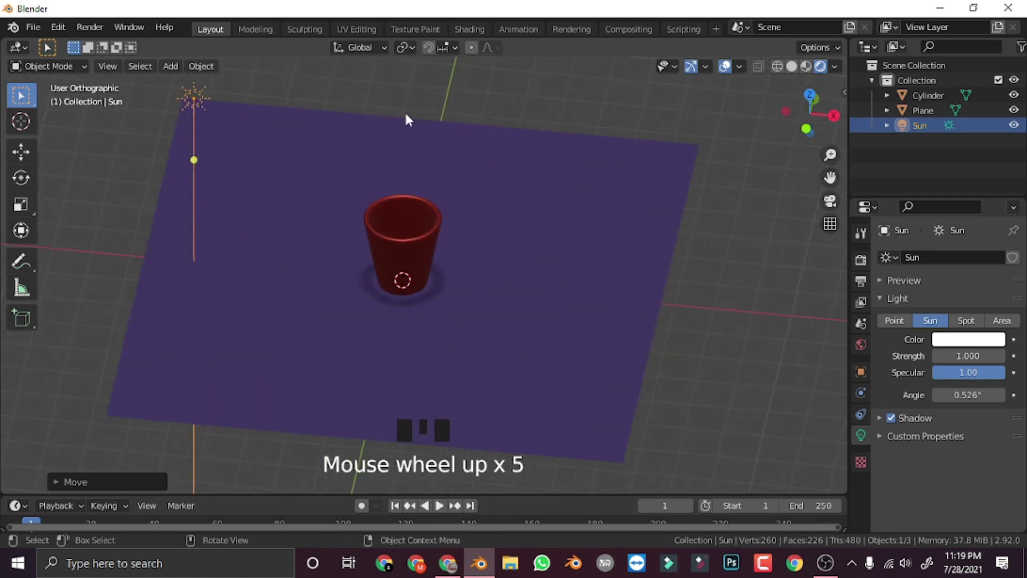
{"action": "scroll", "scroll_direction": "up", "scroll_amount": 3}
{"action": "scroll", "scroll_direction": "down", "scroll_amount": 3}
Step: Rotate the sun so the cup casts a long shadow across the purple plane
{"action": "key", "text": "KP_1"}
{"action": "key", "text": "r"}
{"action": "left_click_drag", "start_coordinate": [467, 306], "coordinate": [465, 360]}
{"action": "scroll", "scroll_direction": "up", "scroll_amount": 3}
{"action": "key", "text": "r"}
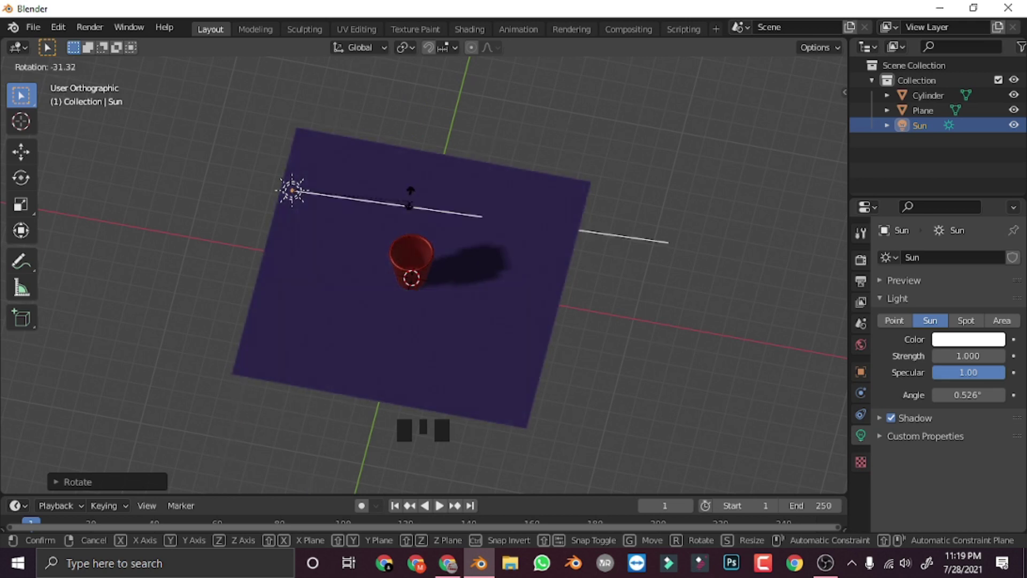
{"action": "left_click_drag", "start_coordinate": [429, 378], "coordinate": [490, 339]}
{"action": "scroll", "scroll_direction": "up", "scroll_amount": 3}
{"action": "left_click_drag", "start_coordinate": [504, 349], "coordinate": [458, 285]}
{"action": "scroll", "scroll_direction": "up", "scroll_amount": 3}
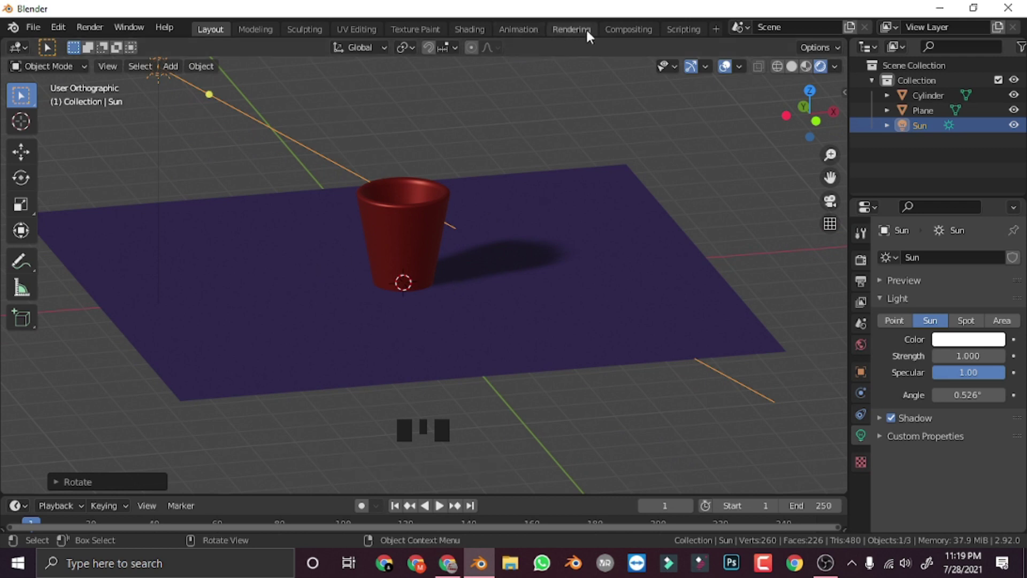
Step: Bring up the Add menu in the viewport and hover the Camera entry
{"action": "left_click_drag", "start_coordinate": [94, 34], "coordinate": [588, 549]}
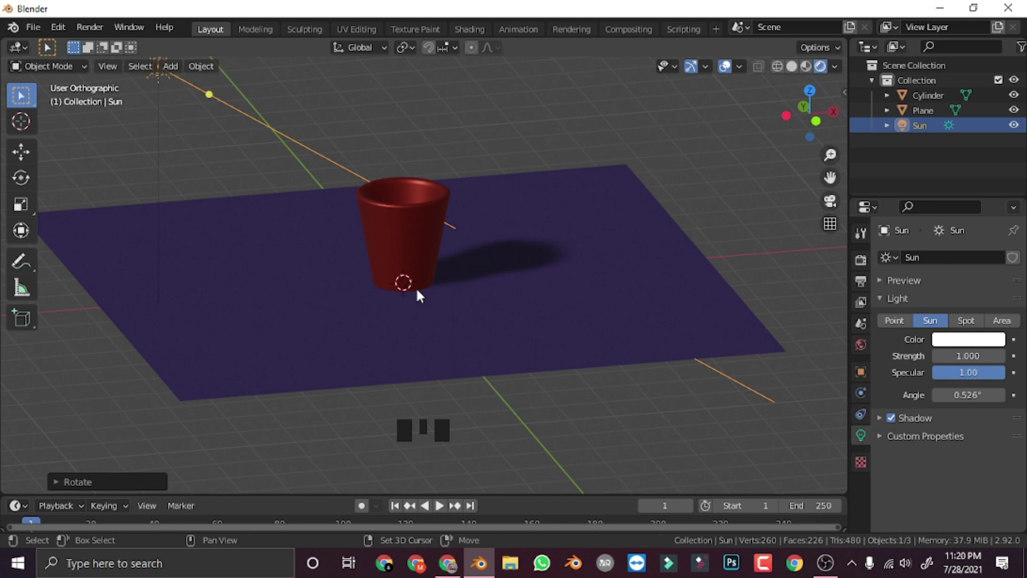
{"action": "key", "text": "shift+a"}
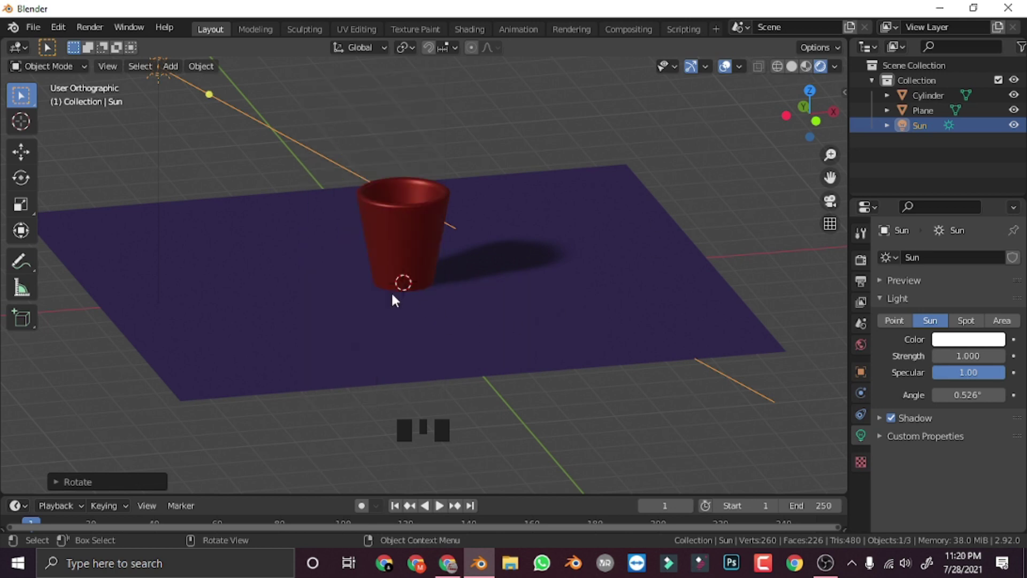
{"action": "key", "text": "shift+a"}
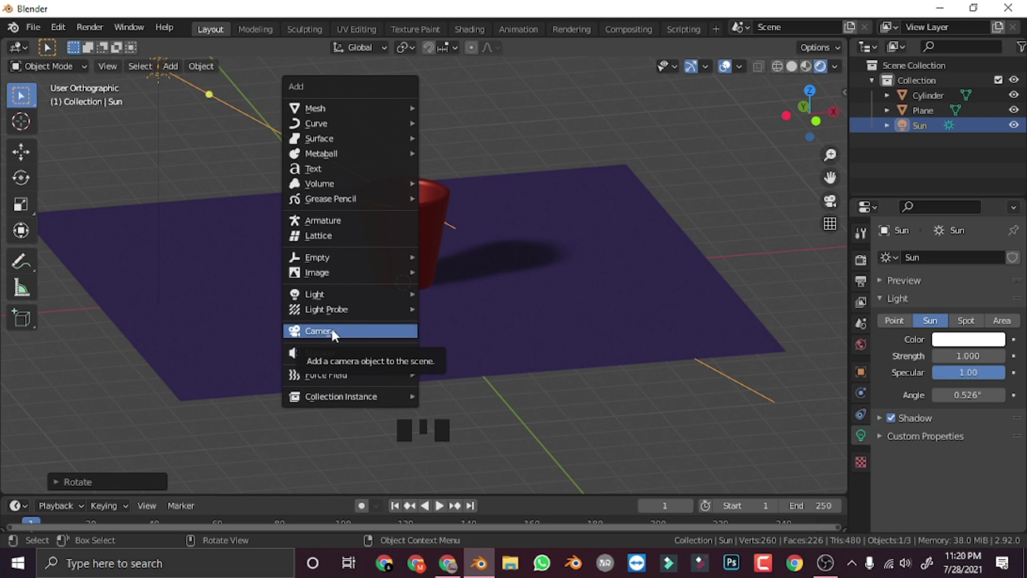
Step: Add a camera beside the red cup and orbit around it
{"action": "scroll", "scroll_direction": "down", "scroll_amount": 3}
{"action": "left_click_drag", "start_coordinate": [346, 345], "coordinate": [390, 308]}
{"action": "scroll", "scroll_direction": "up", "scroll_amount": 3}
{"action": "left_click_drag", "start_coordinate": [427, 347], "coordinate": [383, 363]}
{"action": "scroll", "scroll_direction": "down", "scroll_amount": 3}
{"action": "key", "text": "KP_1"}
{"action": "scroll", "scroll_direction": "down", "scroll_amount": 3}
{"action": "left_click_drag", "start_coordinate": [432, 357], "coordinate": [467, 381]}
{"action": "scroll", "scroll_direction": "up", "scroll_amount": 3}
{"action": "left_click_drag", "start_coordinate": [464, 379], "coordinate": [476, 379]}
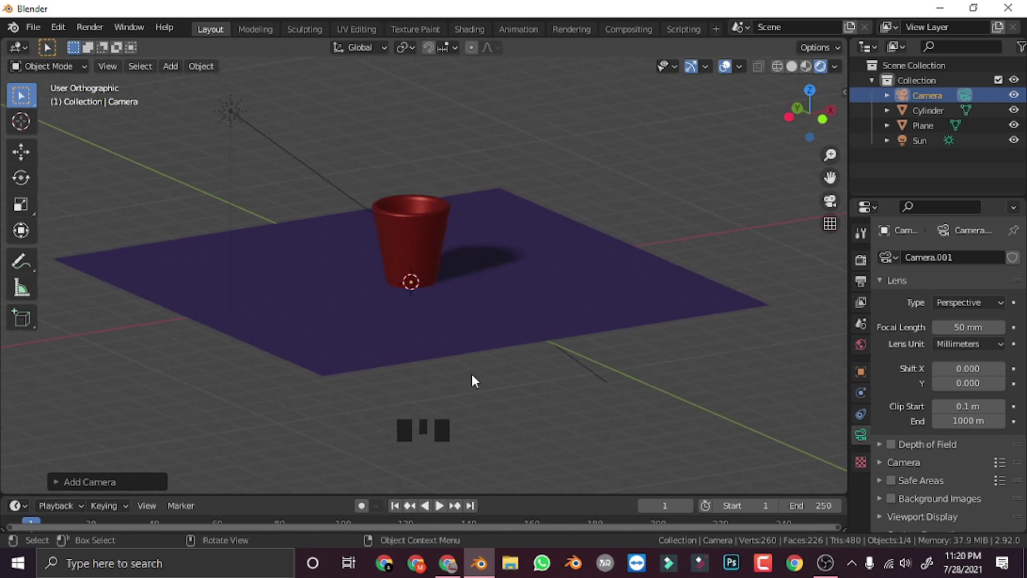
Step: Look through the new camera, then leave it and bring the view down to plane level
{"action": "key", "text": "KP_0"}
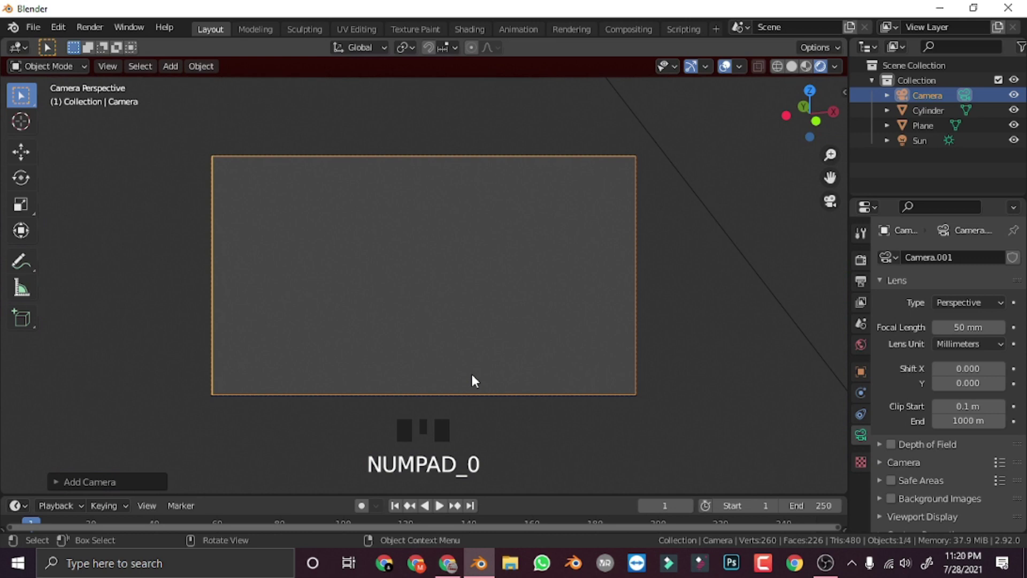
{"action": "scroll", "scroll_direction": "down", "scroll_amount": 3}
{"action": "middle_click", "coordinate": [424, 393]}
{"action": "left_click_drag", "start_coordinate": [428, 390], "coordinate": [467, 367]}
{"action": "left_click_drag", "start_coordinate": [458, 368], "coordinate": [371, 352]}
{"action": "left_click_drag", "start_coordinate": [421, 365], "coordinate": [401, 364]}
{"action": "scroll", "scroll_direction": "down", "scroll_amount": 3}
{"action": "left_click_drag", "start_coordinate": [457, 330], "coordinate": [443, 349]}
{"action": "scroll", "scroll_direction": "up", "scroll_amount": 3}
{"action": "left_click_drag", "start_coordinate": [464, 348], "coordinate": [467, 316]}
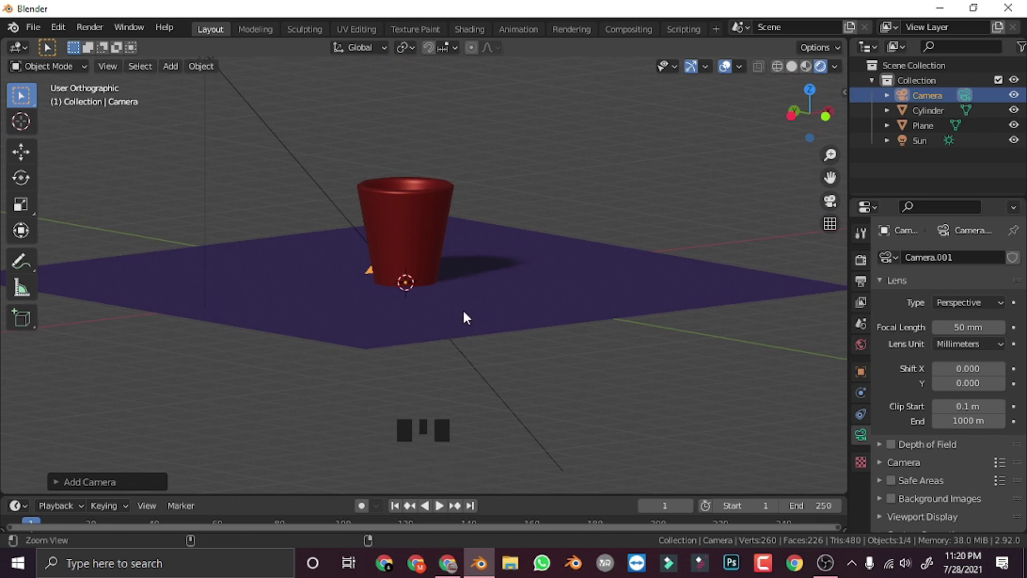
Step: Enable Lock Camera to View in the sidebar's View settings
{"action": "key", "text": "ctrl+alt+KP_0"}
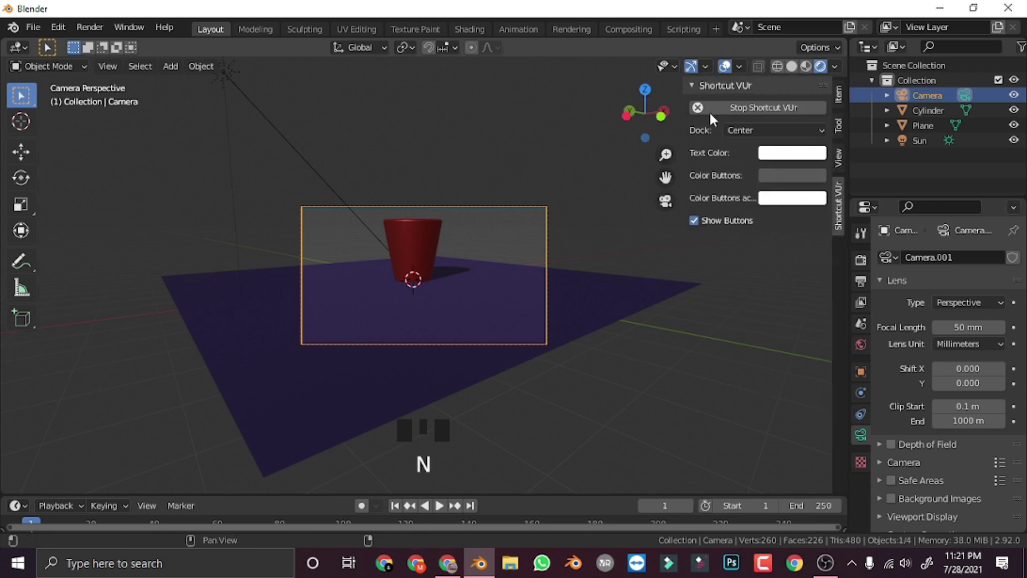
{"action": "key", "text": "n"}
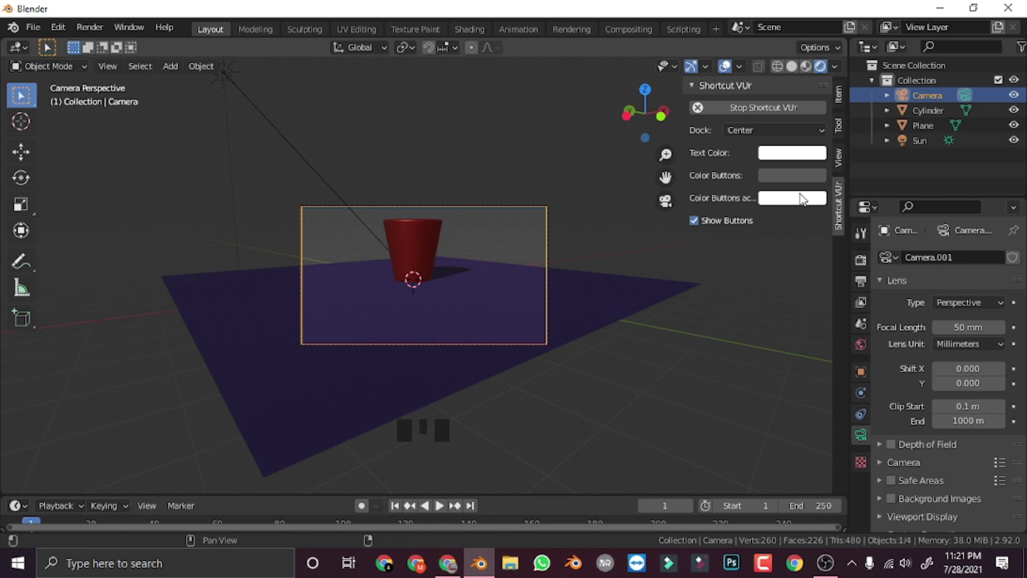
{"action": "left_click", "coordinate": [841, 161]}
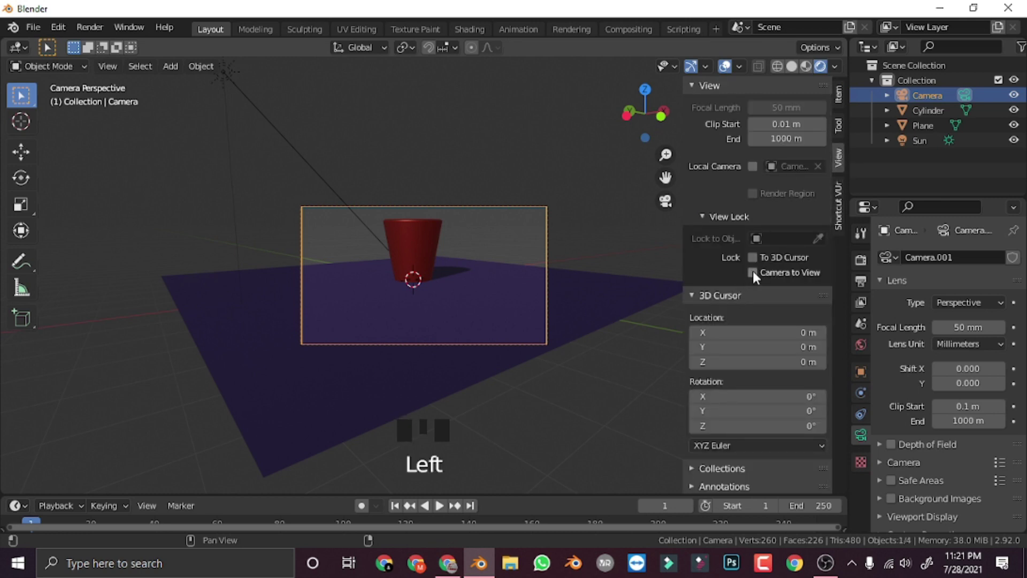
{"action": "left_click_drag", "start_coordinate": [439, 279], "coordinate": [760, 278]}
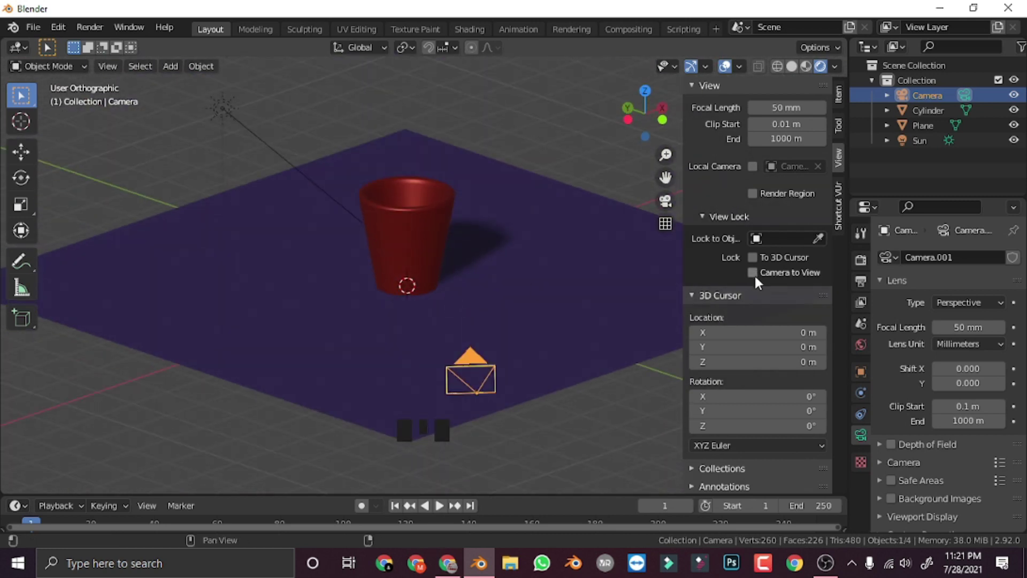
{"action": "left_click", "coordinate": [759, 279]}
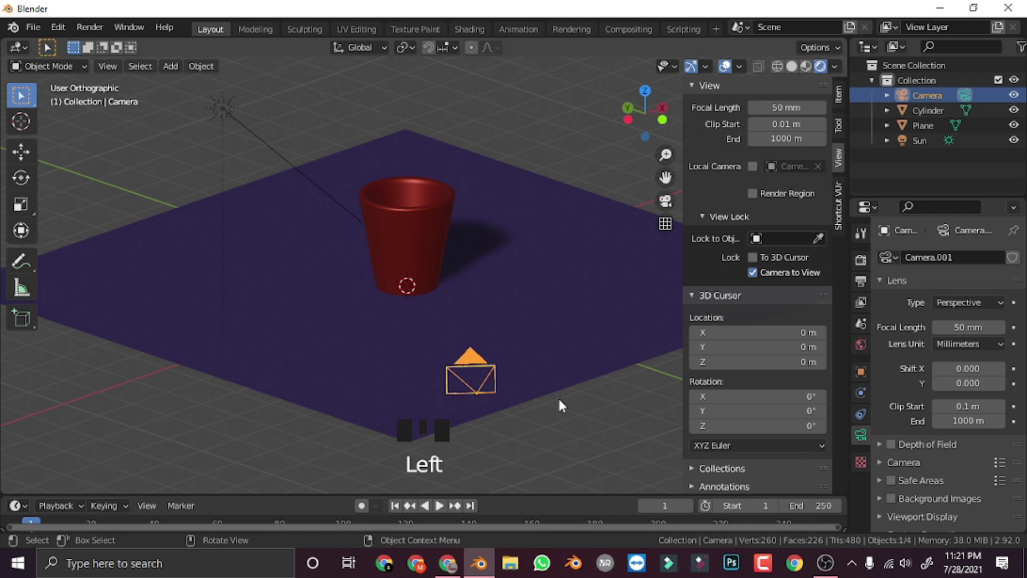
Step: Through the camera, navigate to frame the red cup and its long shadow, selecting the ground plane
{"action": "key", "text": "KP_0"}
{"action": "left_click_drag", "start_coordinate": [460, 303], "coordinate": [428, 200]}
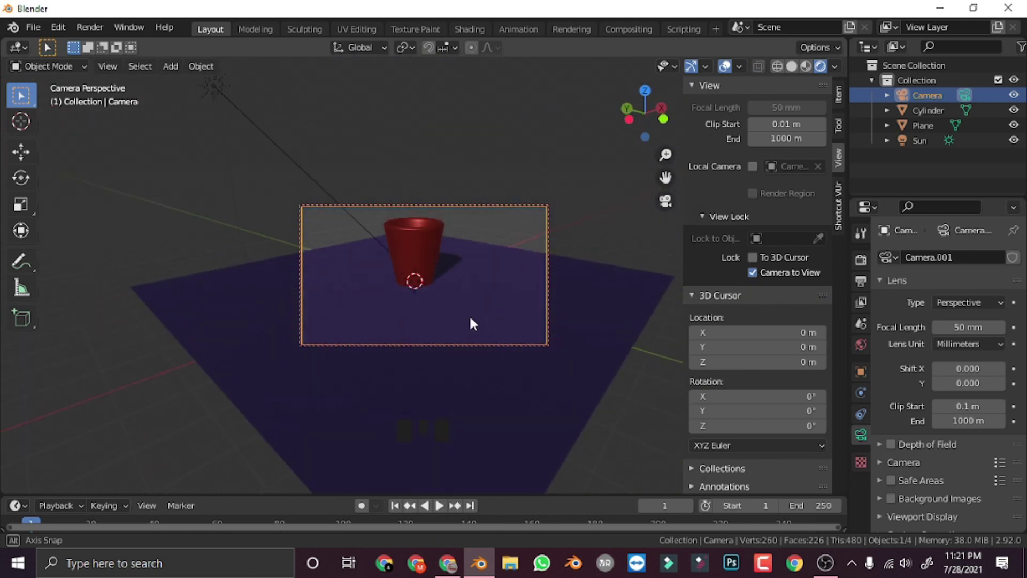
{"action": "left_click_drag", "start_coordinate": [477, 308], "coordinate": [500, 310]}
{"action": "scroll", "scroll_direction": "up", "scroll_amount": 3}
{"action": "left_click_drag", "start_coordinate": [496, 298], "coordinate": [504, 319]}
{"action": "left_click", "coordinate": [503, 318]}
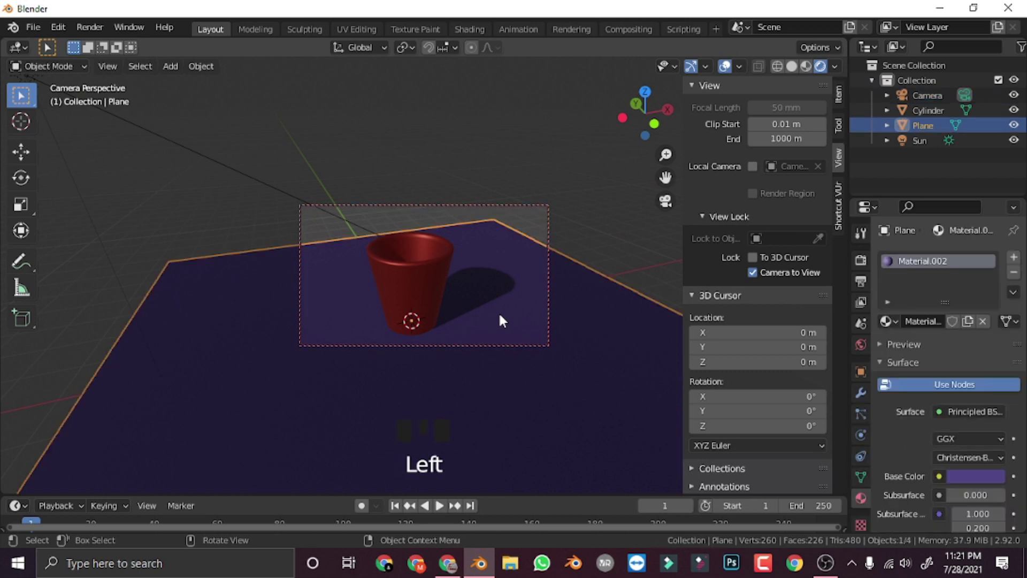
Step: Bring the camera closer so the cup fills the shot, then unlock it and hide the sidebar
{"action": "key", "text": "g"}
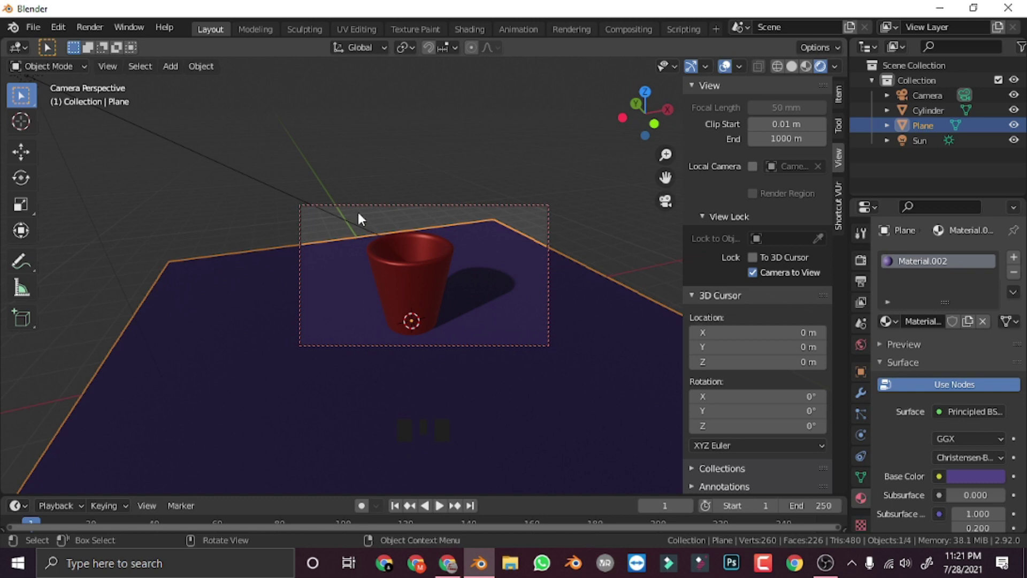
{"action": "left_click_drag", "start_coordinate": [443, 265], "coordinate": [478, 315]}
{"action": "key", "text": "n"}
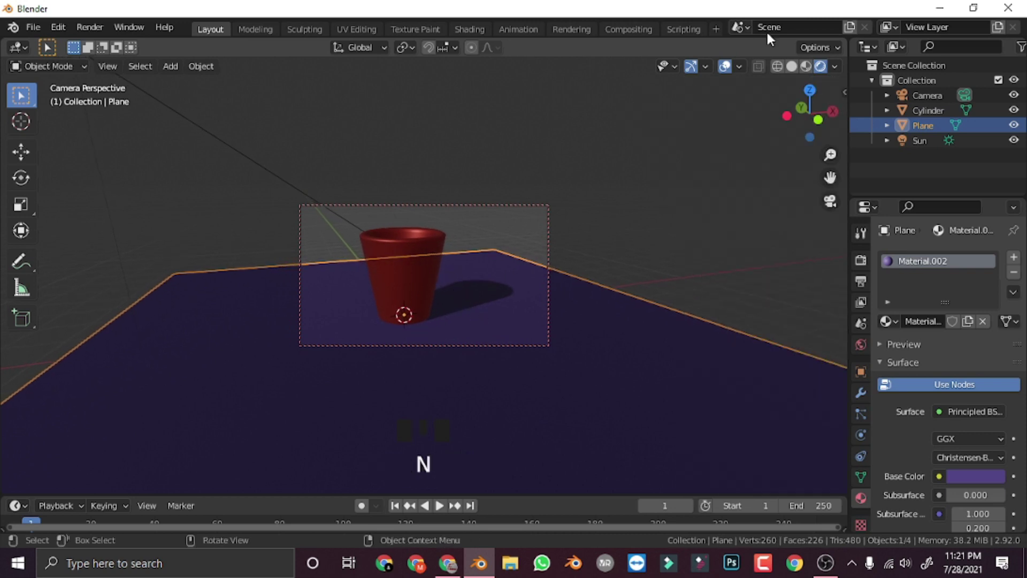
{"action": "key", "text": "n"}
{"action": "left_click", "coordinate": [762, 275]}
{"action": "key", "text": "n"}
Step: Leave the camera view and pull back to see the whole scene
{"action": "left_click_drag", "start_coordinate": [571, 328], "coordinate": [456, 321]}
{"action": "scroll", "scroll_direction": "down", "scroll_amount": 3}
{"action": "left_click_drag", "start_coordinate": [464, 327], "coordinate": [277, 253]}
{"action": "scroll", "scroll_direction": "up", "scroll_amount": 3}
{"action": "left_click_drag", "start_coordinate": [313, 289], "coordinate": [408, 360]}
{"action": "scroll", "scroll_direction": "down", "scroll_amount": 3}
{"action": "left_click_drag", "start_coordinate": [456, 360], "coordinate": [417, 270]}
{"action": "left_click", "coordinate": [416, 269]}
{"action": "left_click", "coordinate": [412, 312]}
{"action": "left_click", "coordinate": [410, 265]}
{"action": "left_click", "coordinate": [397, 319]}
{"action": "left_click", "coordinate": [416, 255]}
{"action": "left_click", "coordinate": [398, 322]}
{"action": "left_click", "coordinate": [407, 273]}
{"action": "left_click", "coordinate": [390, 337]}
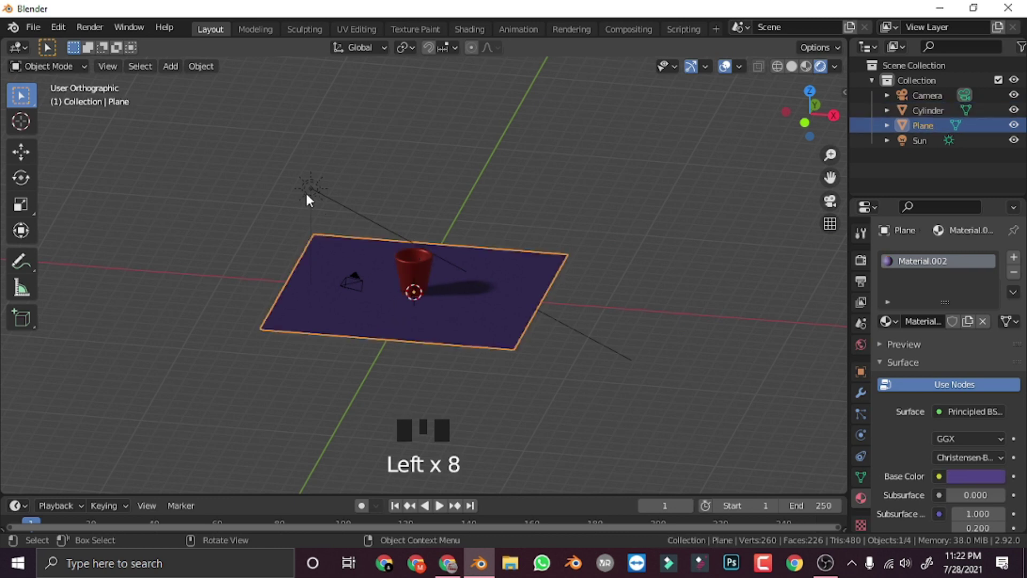
Step: Select the camera and orbit to see it facing the cup, heading to the Render menu
{"action": "left_click_drag", "start_coordinate": [431, 360], "coordinate": [473, 351]}
{"action": "scroll", "scroll_direction": "up", "scroll_amount": 3}
{"action": "left_click_drag", "start_coordinate": [442, 356], "coordinate": [207, 241]}
{"action": "left_click", "coordinate": [207, 242]}
{"action": "scroll", "scroll_direction": "down", "scroll_amount": 3}
{"action": "left_click_drag", "start_coordinate": [448, 355], "coordinate": [507, 369]}
{"action": "scroll", "scroll_direction": "up", "scroll_amount": 3}
{"action": "left_click_drag", "start_coordinate": [526, 364], "coordinate": [91, 35]}
Step: Point to Render > Render Image (F12) in the Render menu
{"action": "left_click_drag", "start_coordinate": [91, 35], "coordinate": [105, 50]}
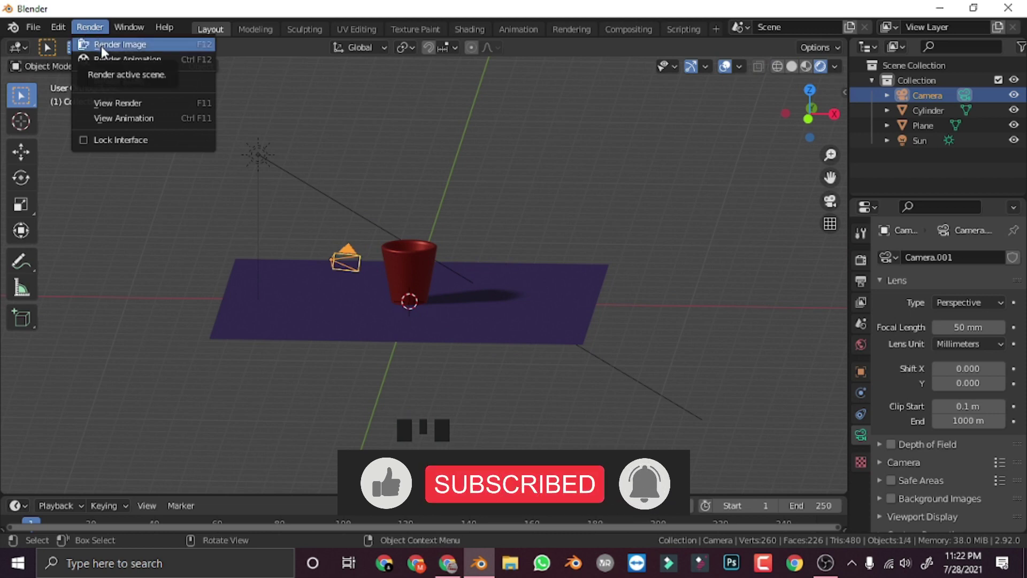
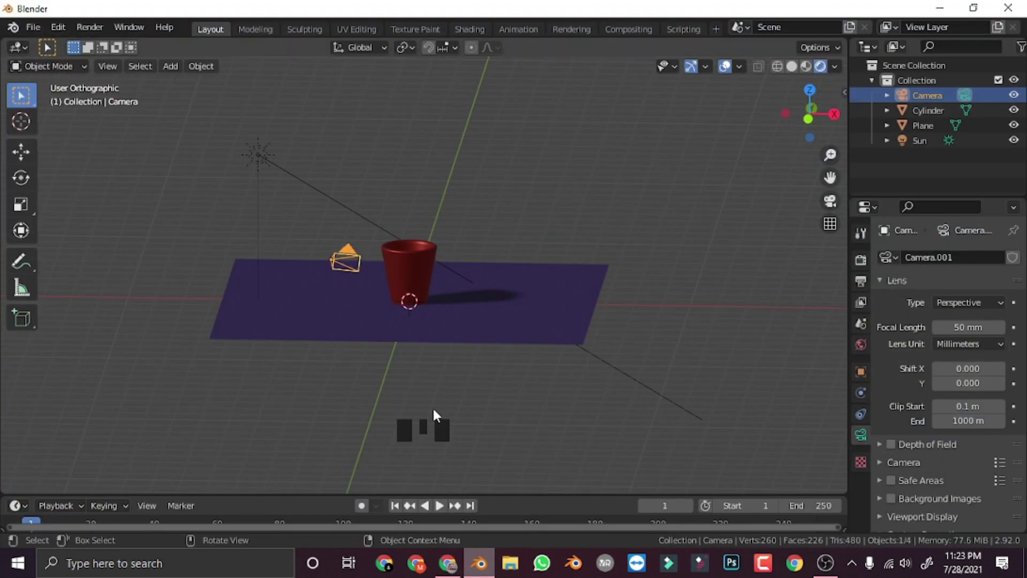
{"action": "scroll", "scroll_direction": "up", "scroll_amount": 3}
{"action": "scroll", "scroll_direction": "down", "scroll_amount": 3}
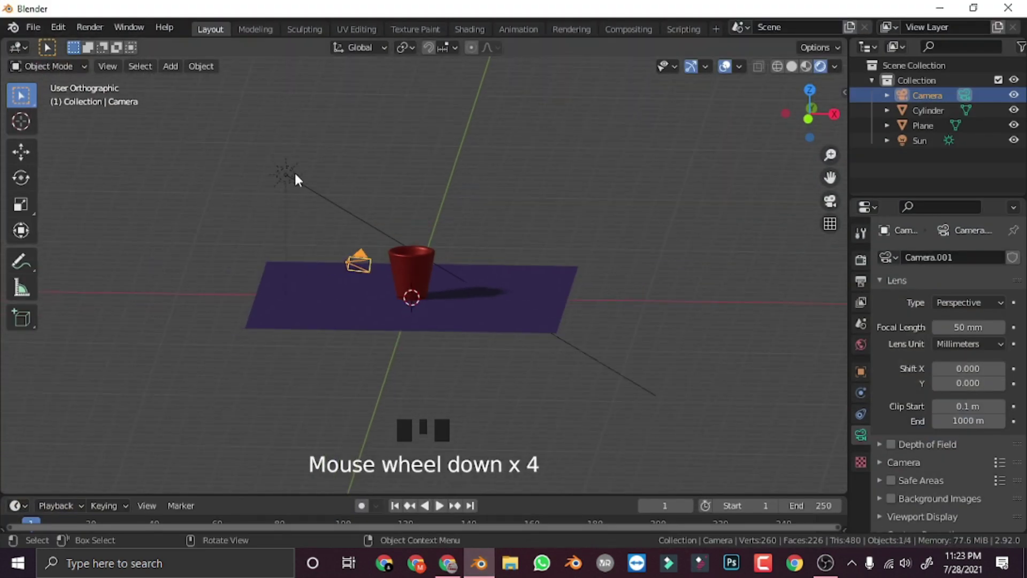
{"action": "left_click_drag", "start_coordinate": [464, 339], "coordinate": [485, 361]}
{"action": "scroll", "scroll_direction": "up", "scroll_amount": 3}
{"action": "left_click_drag", "start_coordinate": [421, 369], "coordinate": [496, 370]}
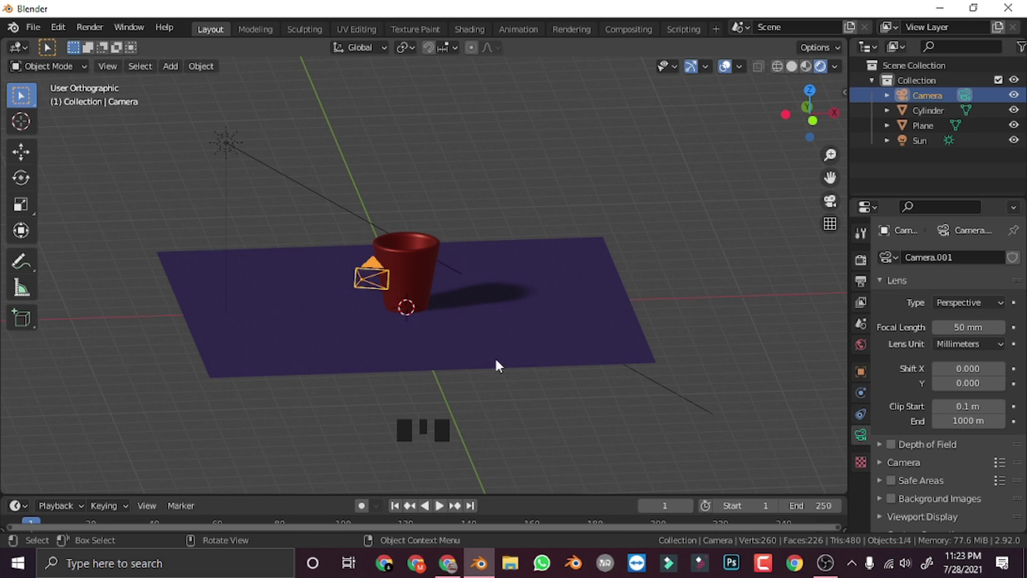
{"action": "scroll", "scroll_direction": "up", "scroll_amount": 3}
{"action": "scroll", "scroll_direction": "up", "scroll_amount": 3}
{"action": "left_click_drag", "start_coordinate": [508, 350], "coordinate": [531, 356]}
{"action": "scroll", "scroll_direction": "up", "scroll_amount": 3}
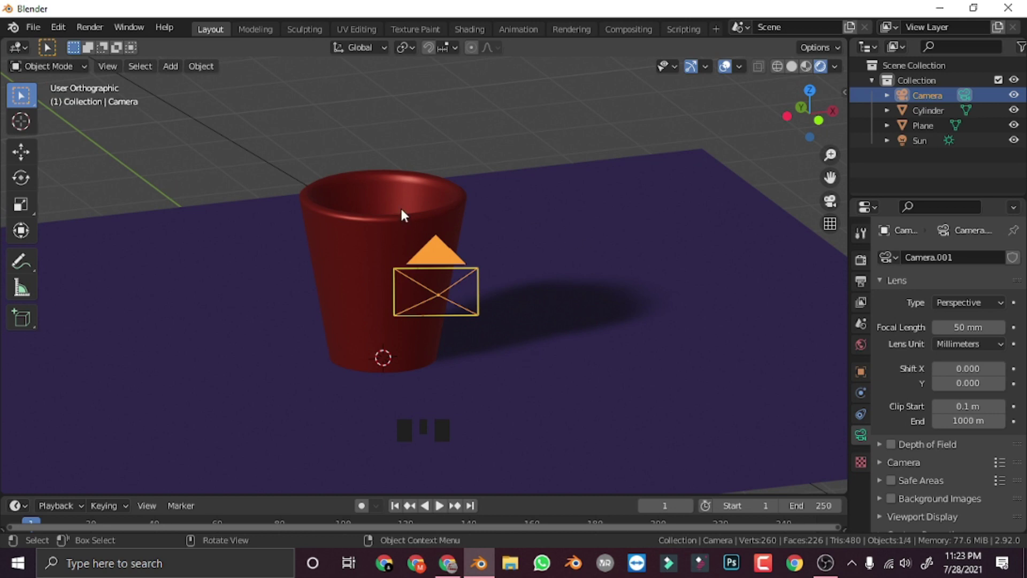
{"action": "middle_click", "coordinate": [408, 299]}
{"action": "scroll", "scroll_direction": "up", "scroll_amount": 3}
{"action": "left_click_drag", "start_coordinate": [407, 311], "coordinate": [346, 246]}
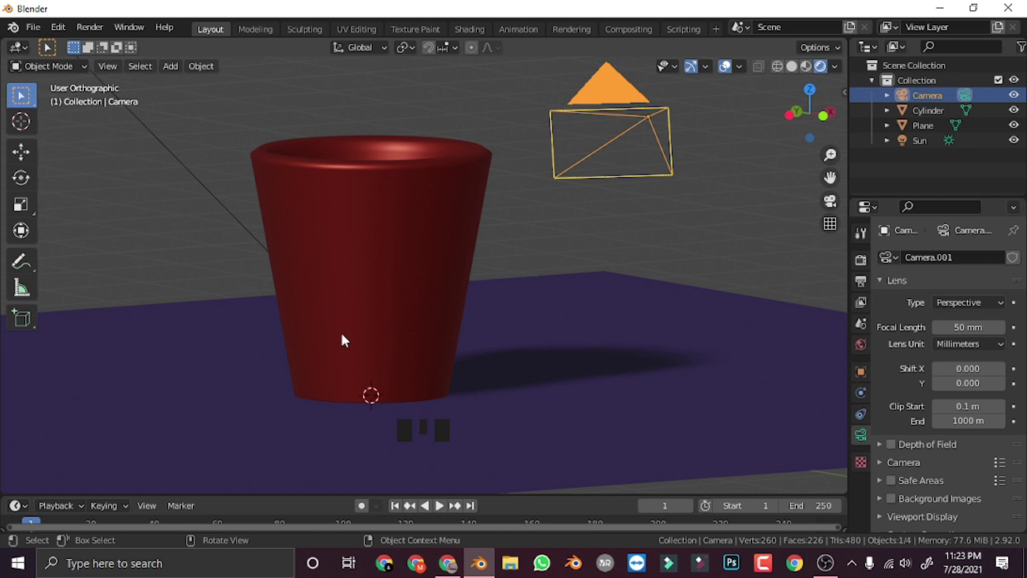
{"action": "left_click_drag", "start_coordinate": [450, 308], "coordinate": [378, 310]}
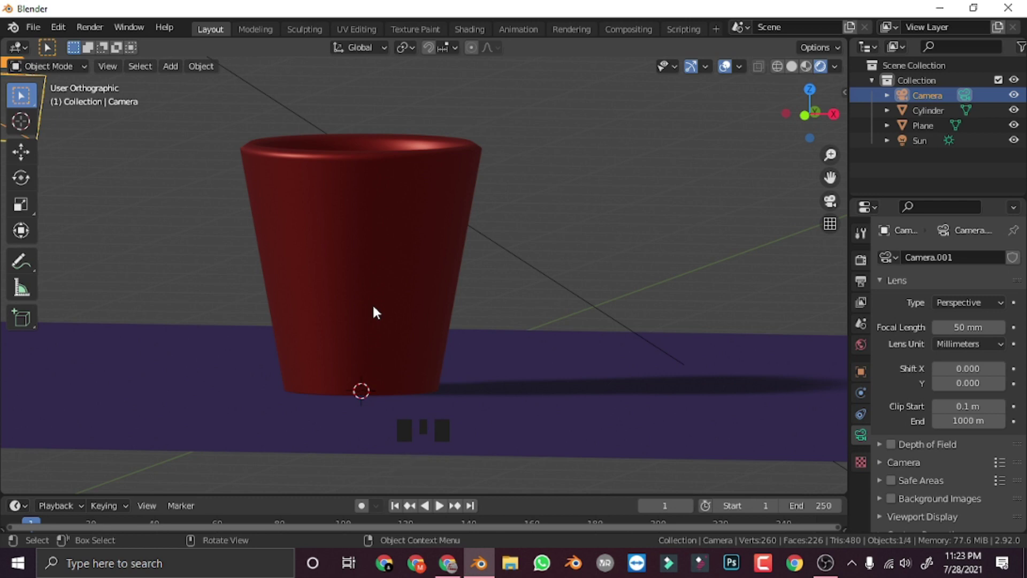
{"action": "left_click_drag", "start_coordinate": [488, 313], "coordinate": [364, 394]}
{"action": "scroll", "scroll_direction": "up", "scroll_amount": 3}
{"action": "scroll", "scroll_direction": "down", "scroll_amount": 3}
{"action": "left_click_drag", "start_coordinate": [511, 356], "coordinate": [389, 358]}
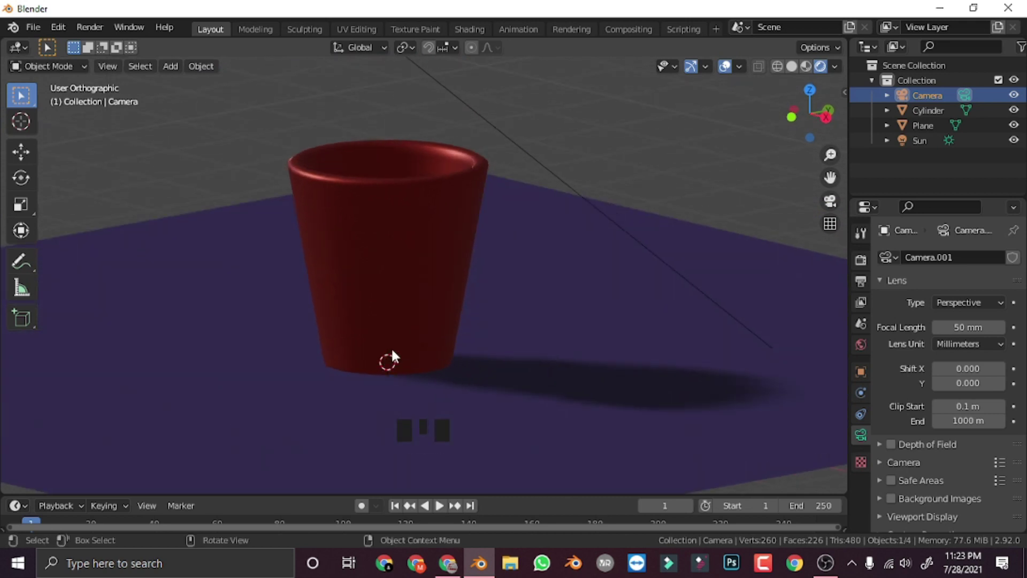